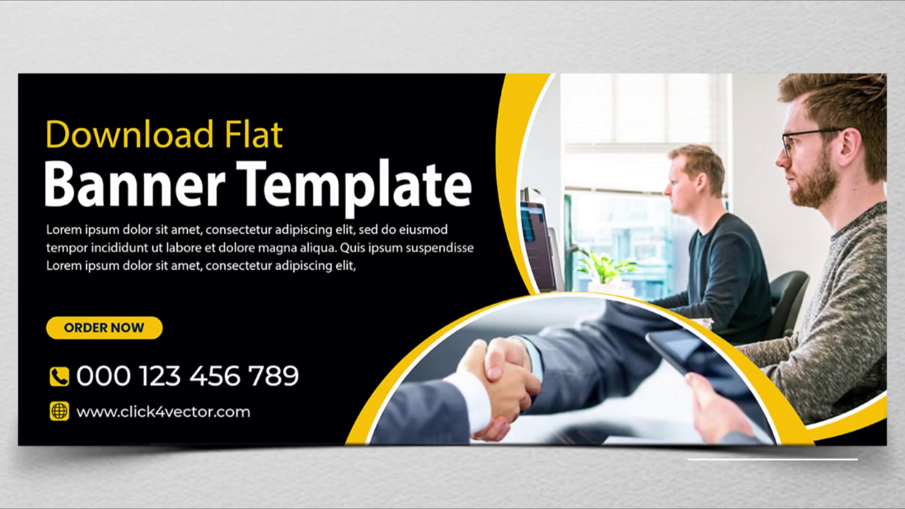
Step: Launch Photoshop from the taskbar to reach its home screen
click(350, 392)
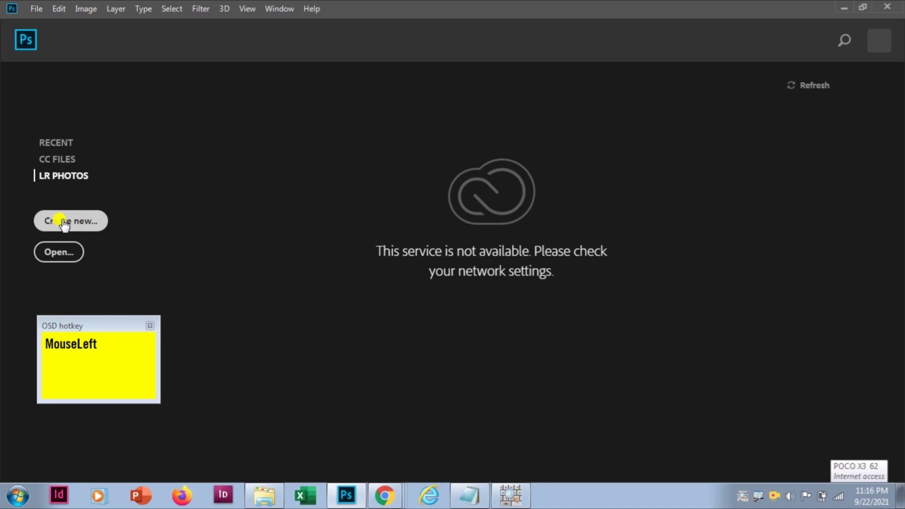
Step: Start a new document and name it banner design template
key(ctrl+s)
key(s)
click(68, 223)
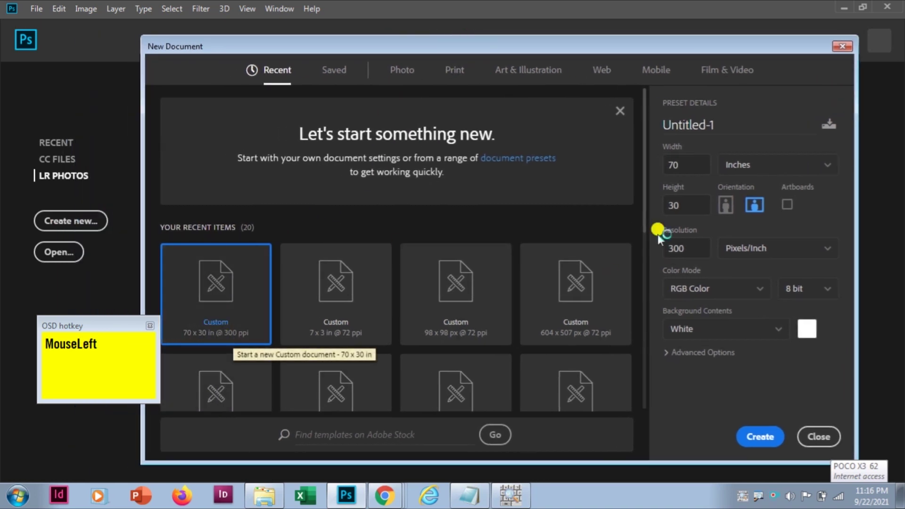
key(ctrl+a)
text(nner_design)
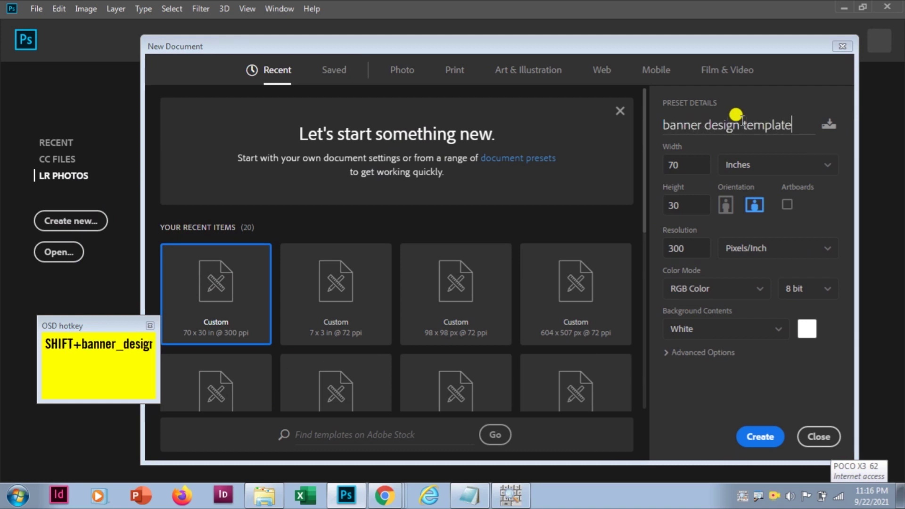
Step: Set the size to 70 x 30 inches, 300 ppi, landscape, and create the document
drag(700, 255, 700, 361)
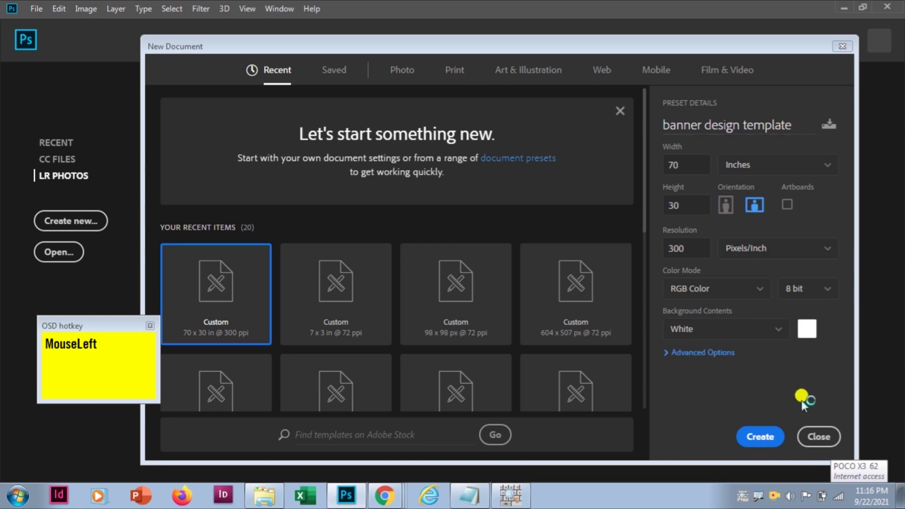
key(ctrl+s)
key(ctrl+s)
click(760, 443)
Step: Switch the ruler units to inches and fit the whole canvas in the window
right_click(757, 445)
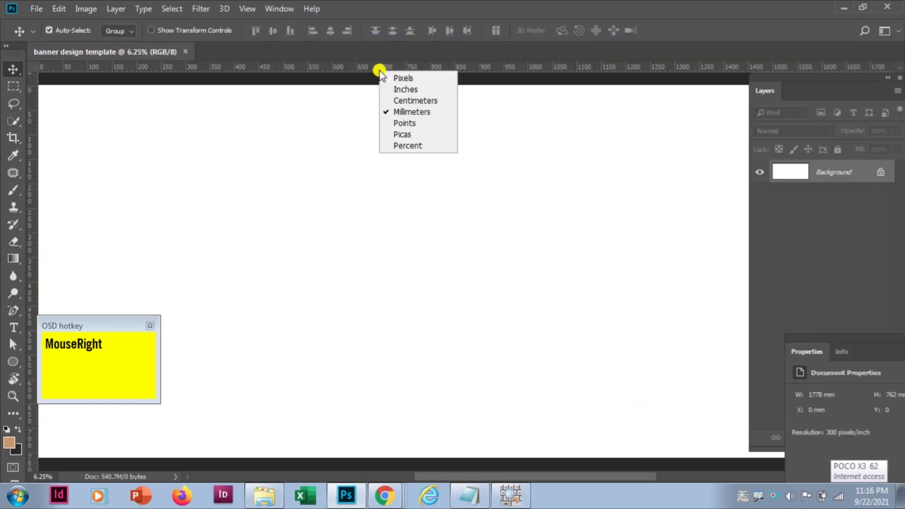
key(s)
click(405, 96)
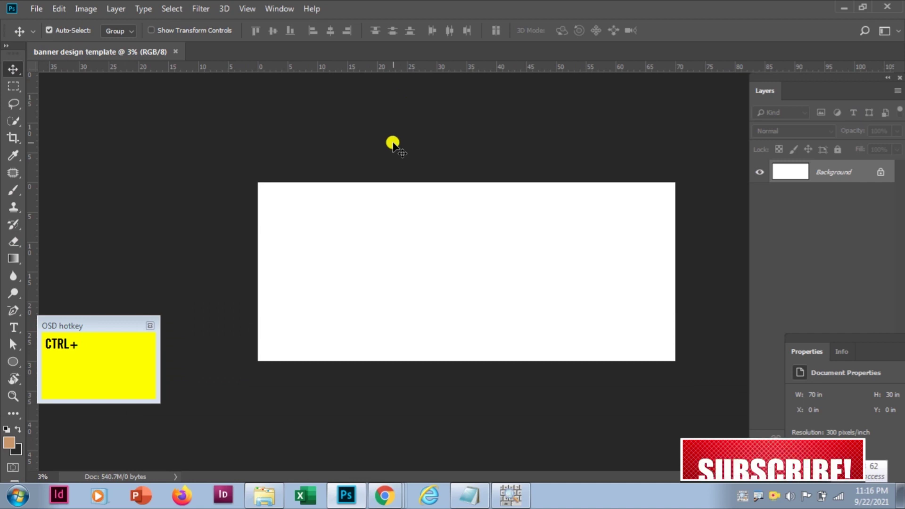
Step: Add horizontal guides at 30 and 2 inches for the top and bottom margins
click(257, 10)
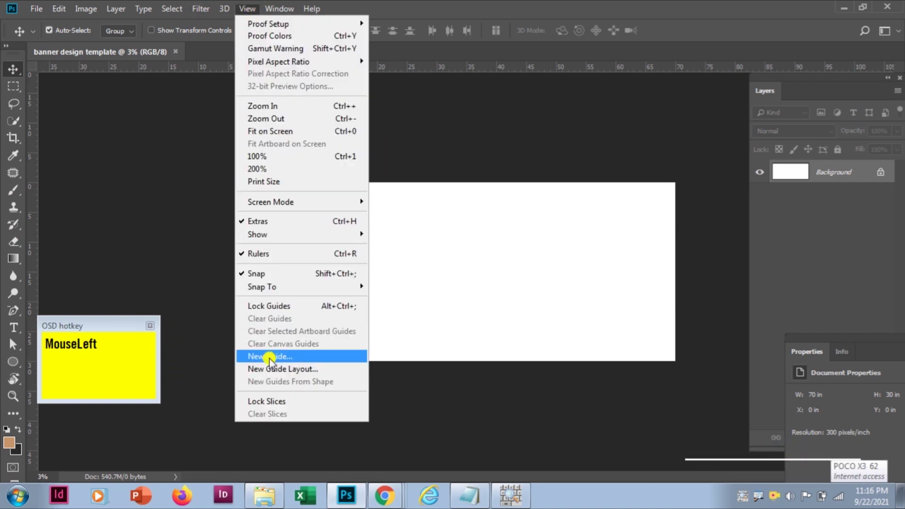
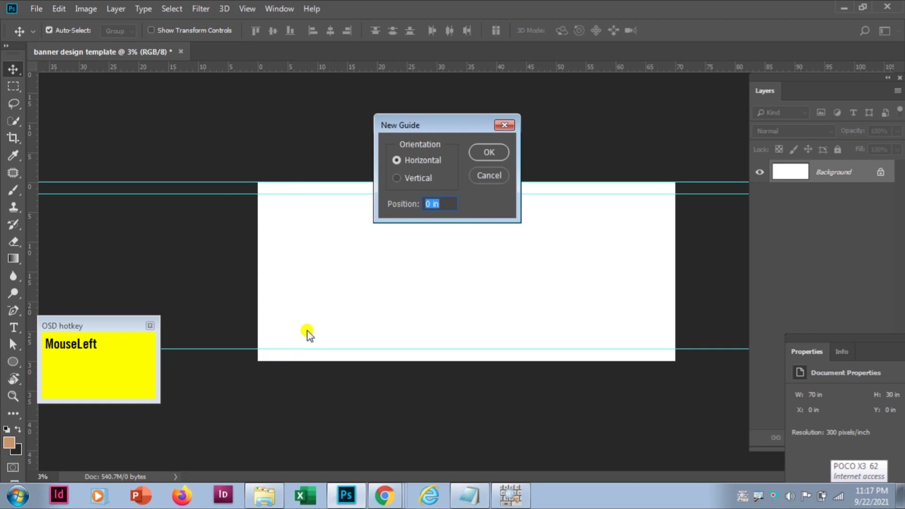
key(KP_3)
key(KP_0)
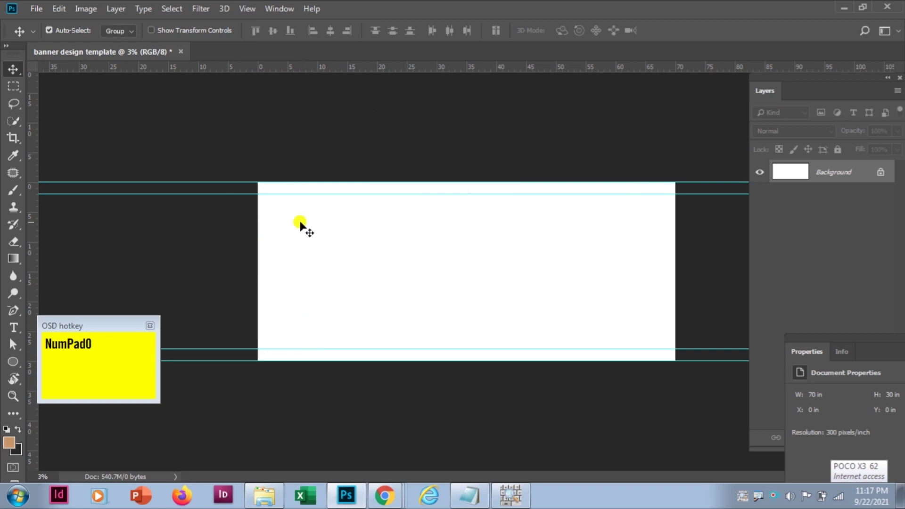
click(249, 12)
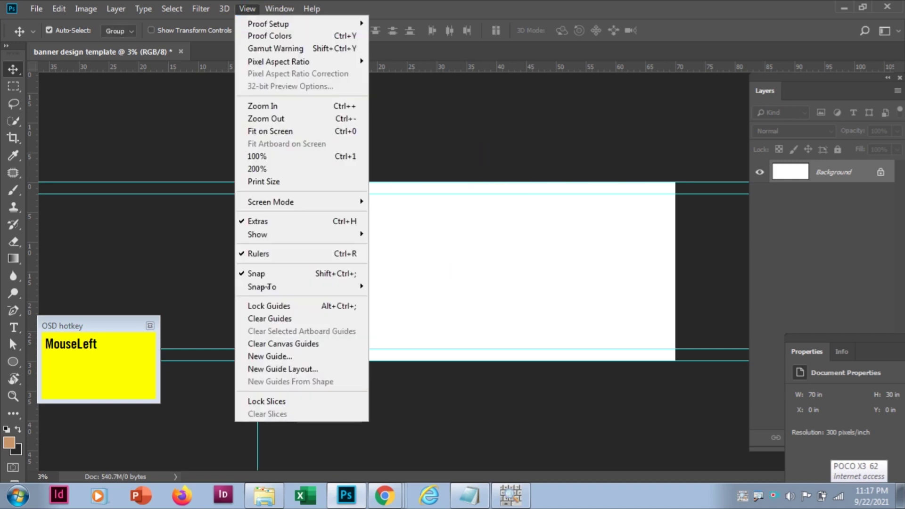
key(KP_2)
Step: Add vertical guides at 70 and 68 inches for the right-edge margin
click(258, 14)
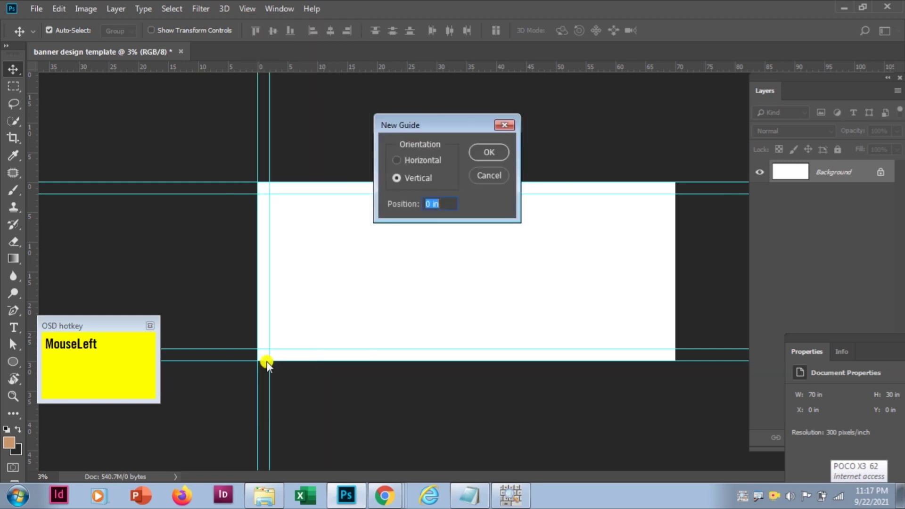
key(KP_7)
key(KP_0)
key(KP_0)
click(242, 14)
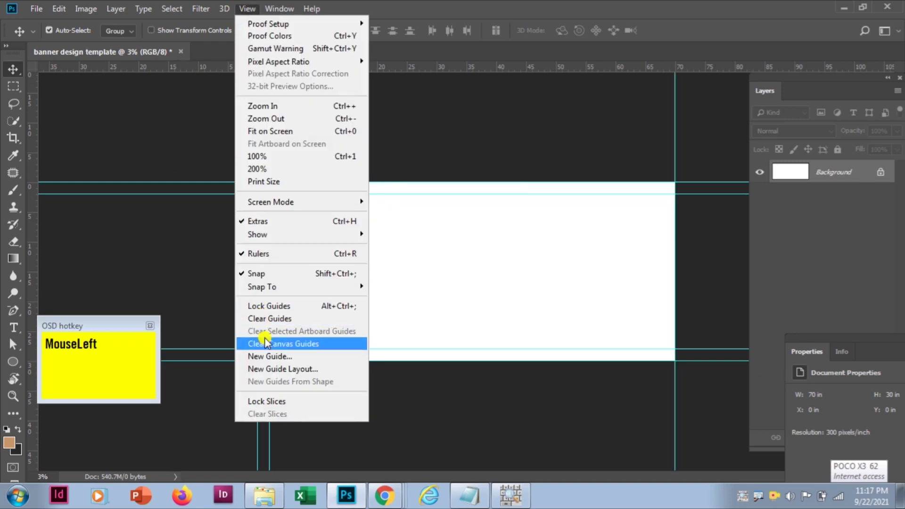
key(KP_6)
key(KP_8)
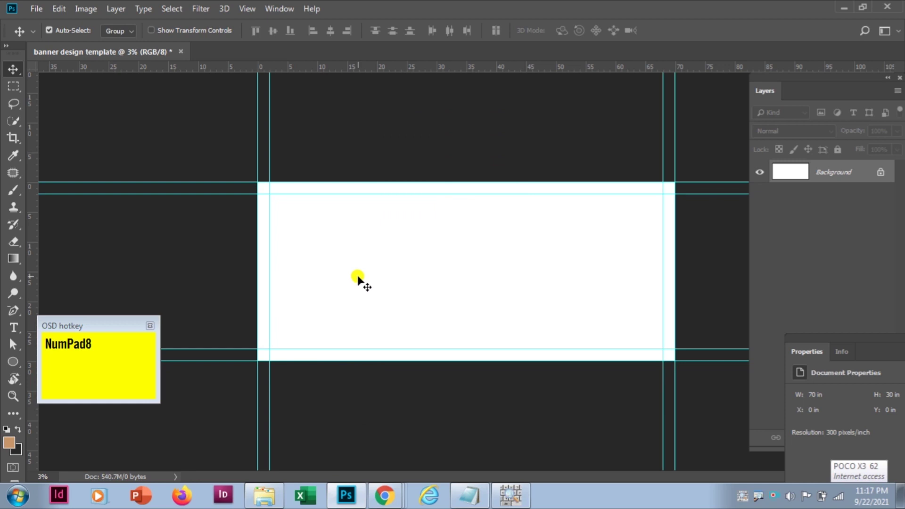
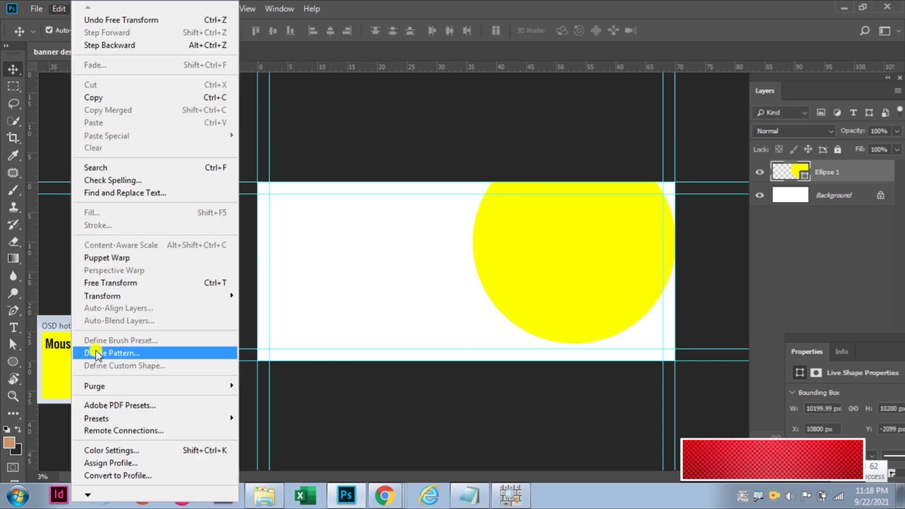
Step: Scale the yellow circle larger toward the banner's top right with Free Transform
click(108, 283)
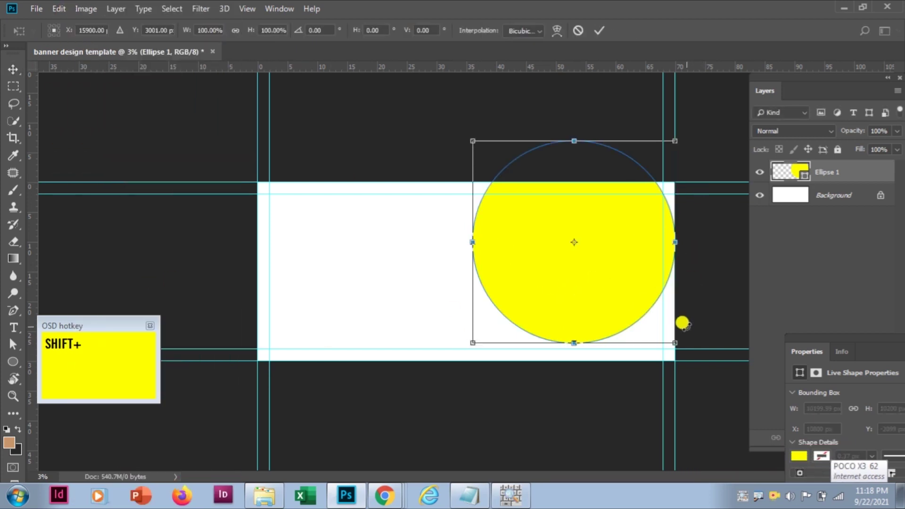
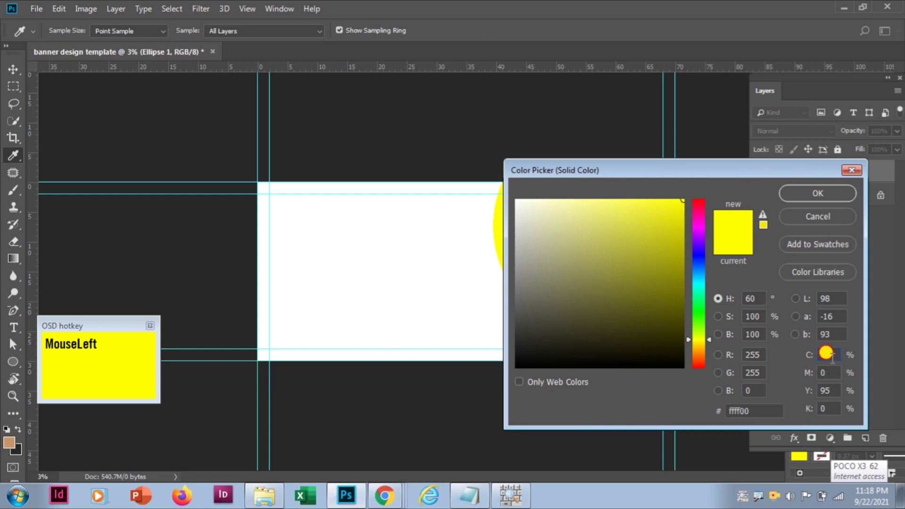
Step: Set the circle's fill to C 0, M 25, Y 100, K 0 golden yellow in the Color Picker
key(KP_0)
key(Tab)
key(KP_2)
key(KP_5)
key(Tab)
key(KP_1)
key(KP_0)
key(Tab)
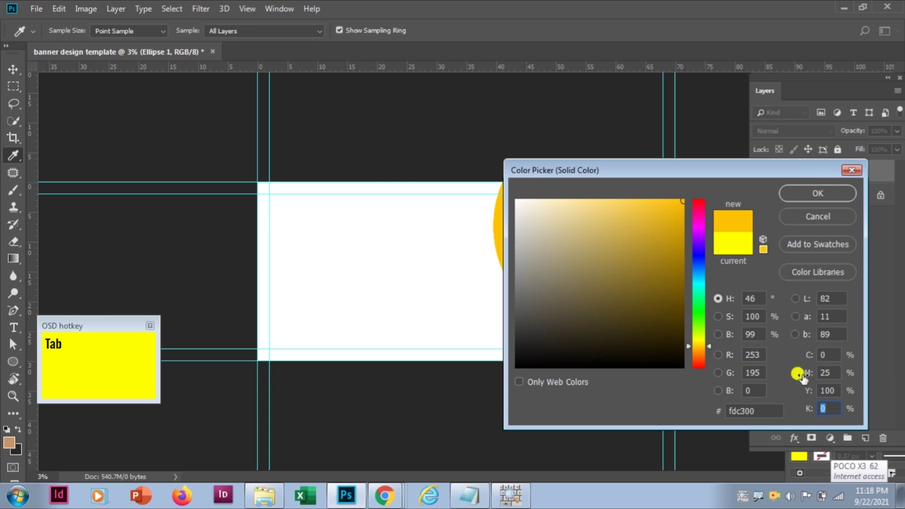
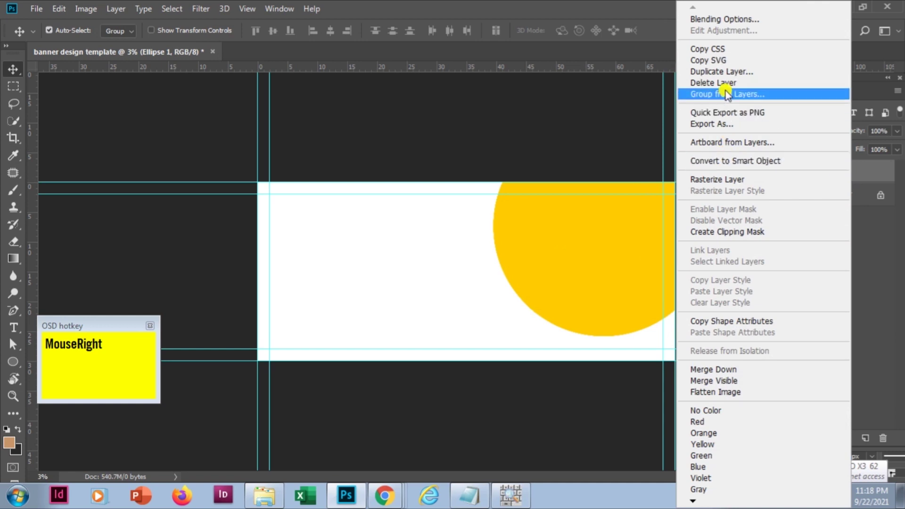
Step: Duplicate the circle layer as Ellipse 2 and move the copy lower and to the left
key(ctrl+s)
key(ctrl+s)
click(729, 79)
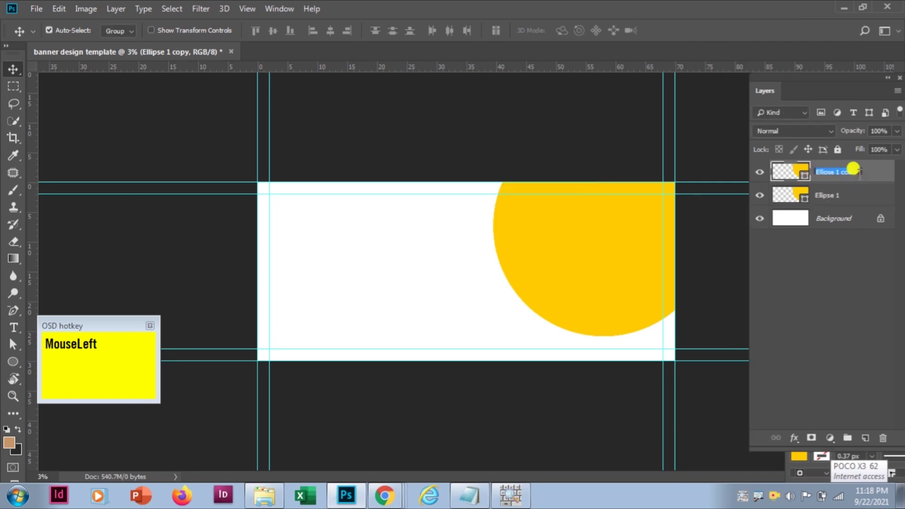
key(BackSpace)
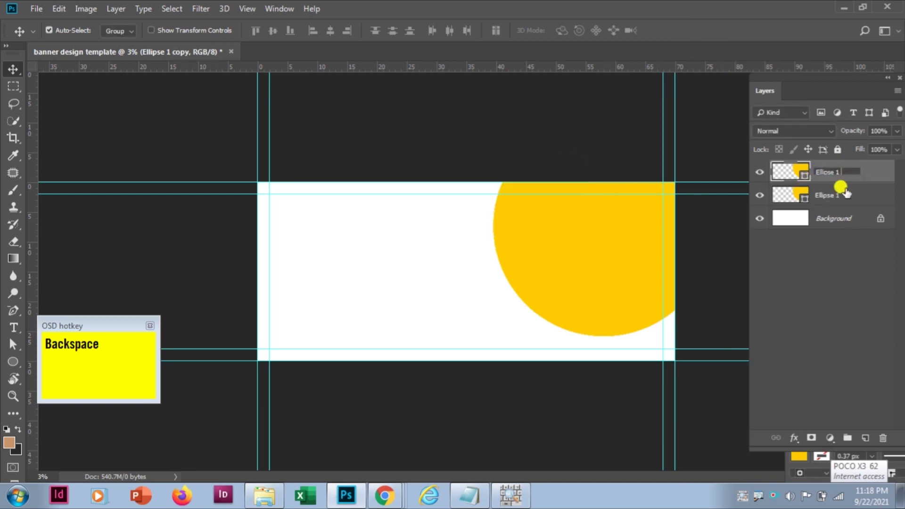
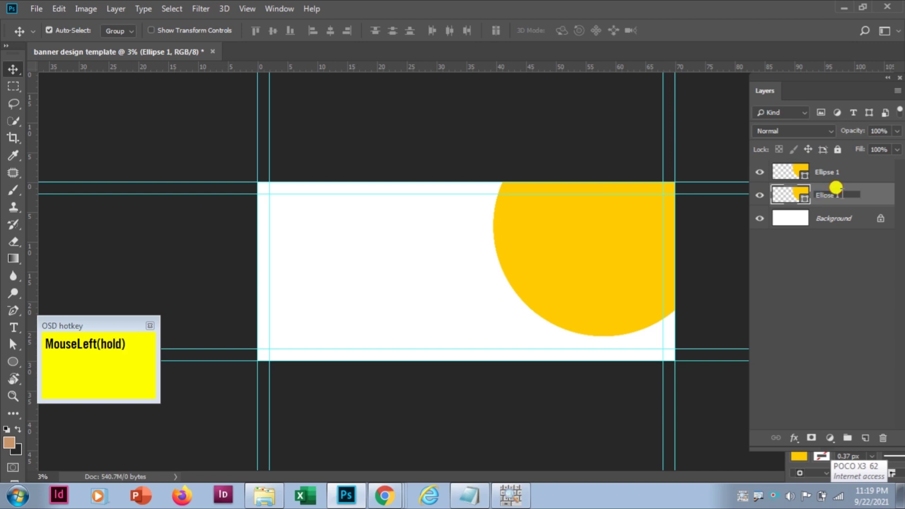
key(BackSpace)
key(KP_2)
drag(847, 258, 828, 356)
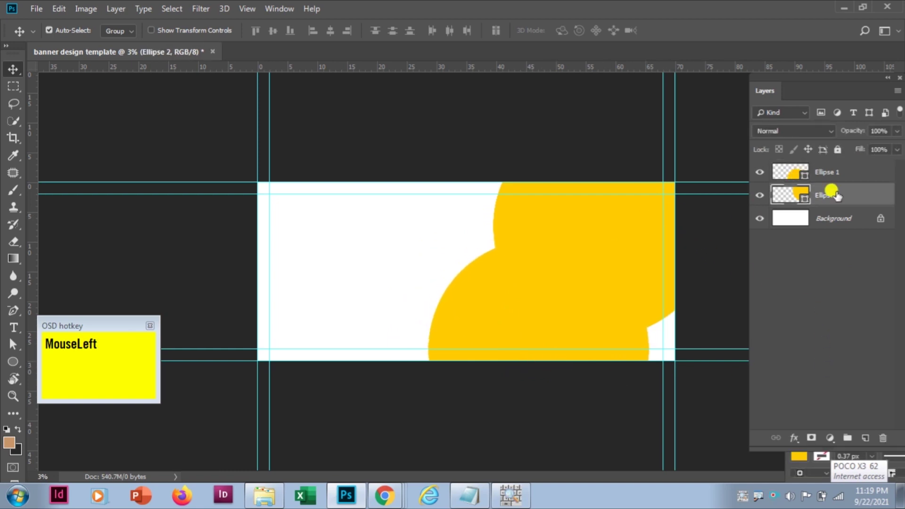
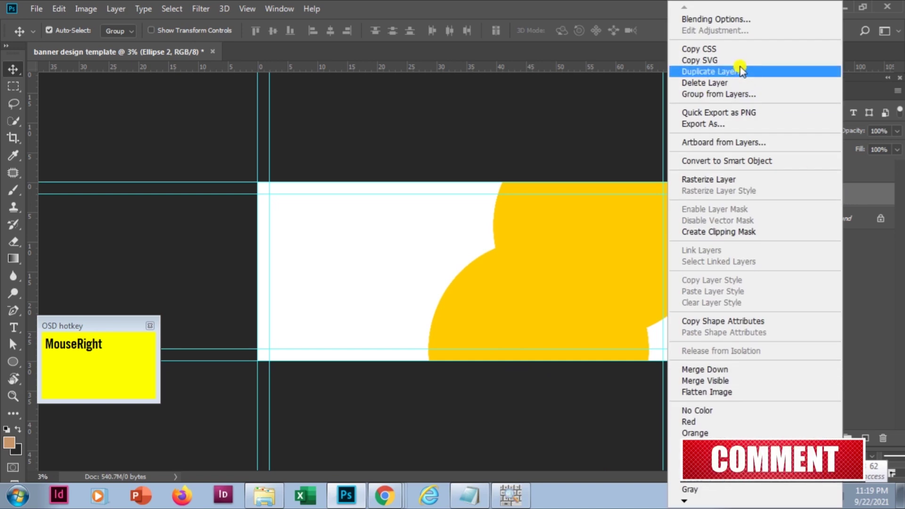
Step: Duplicate the circle again and resize it into a smaller grey inner circle
click(746, 70)
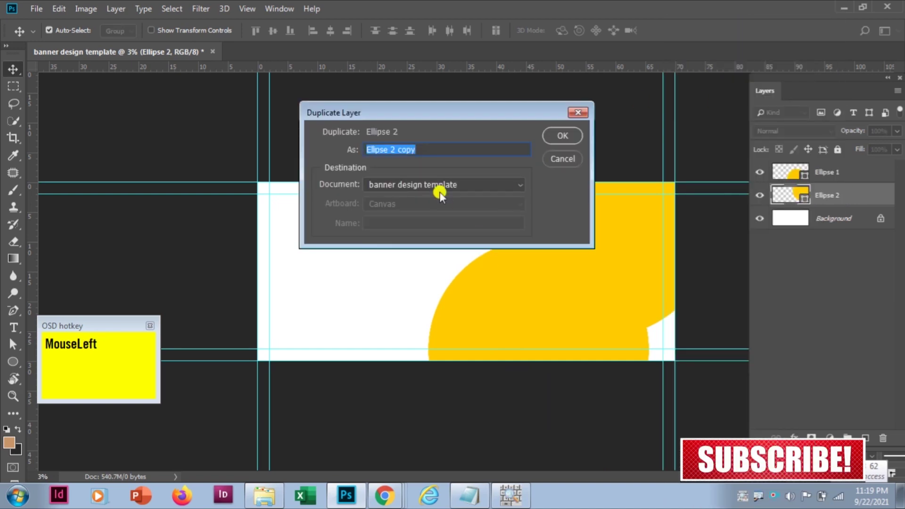
key(KP_3)
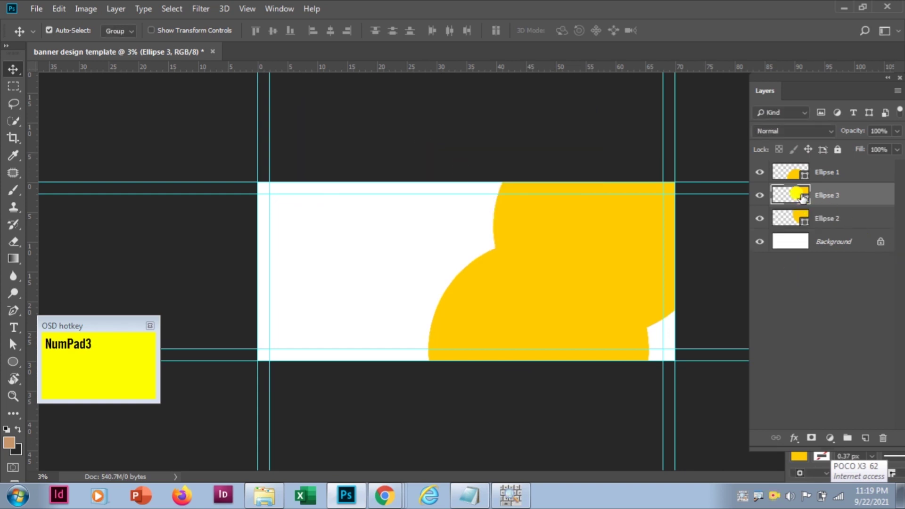
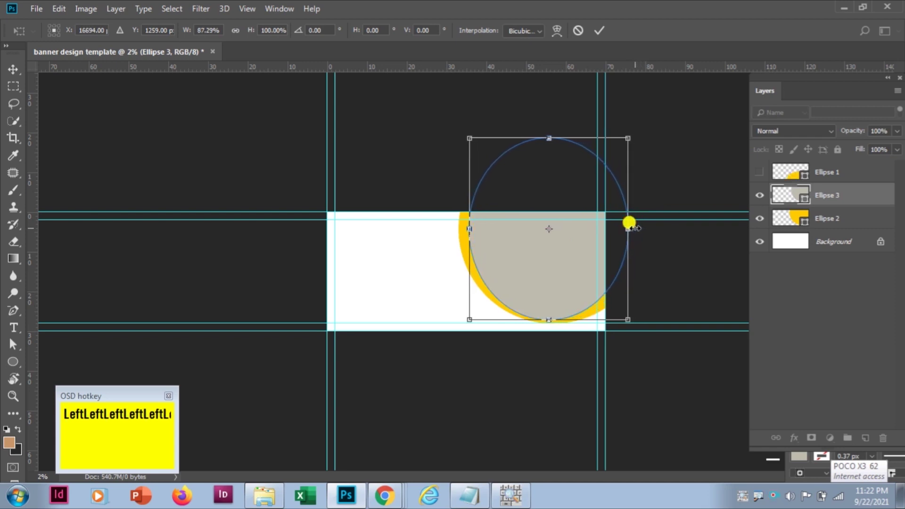
key(Right)
key(Return)
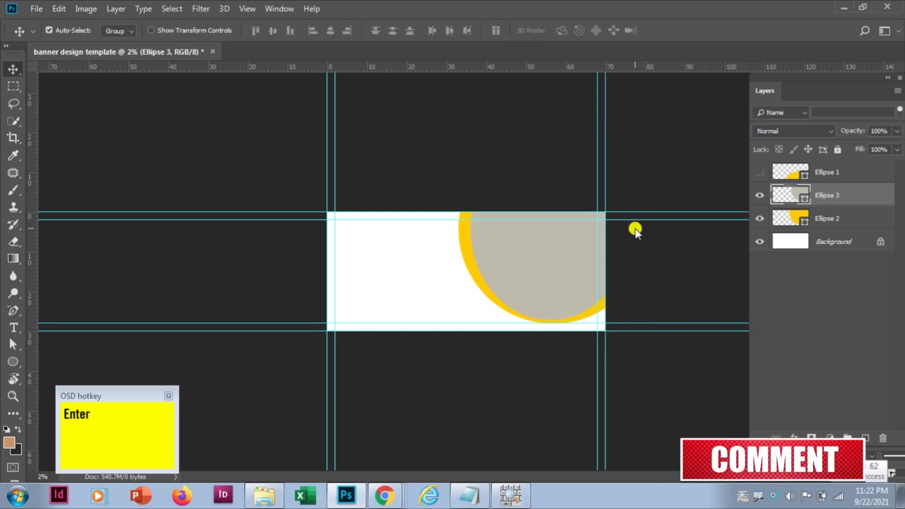
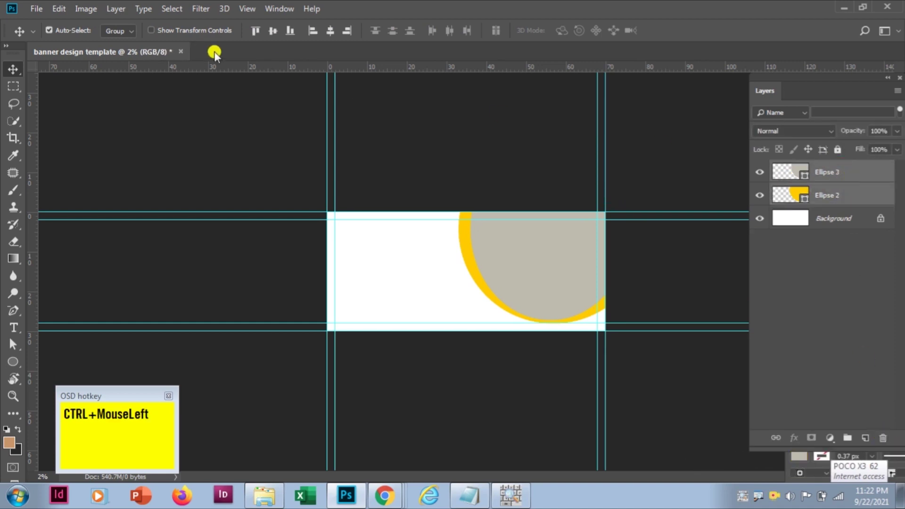
Step: Group the ellipses as Circle 1, duplicate to Circle 2 and rotate it along the bottom edge
key(ctrl+g)
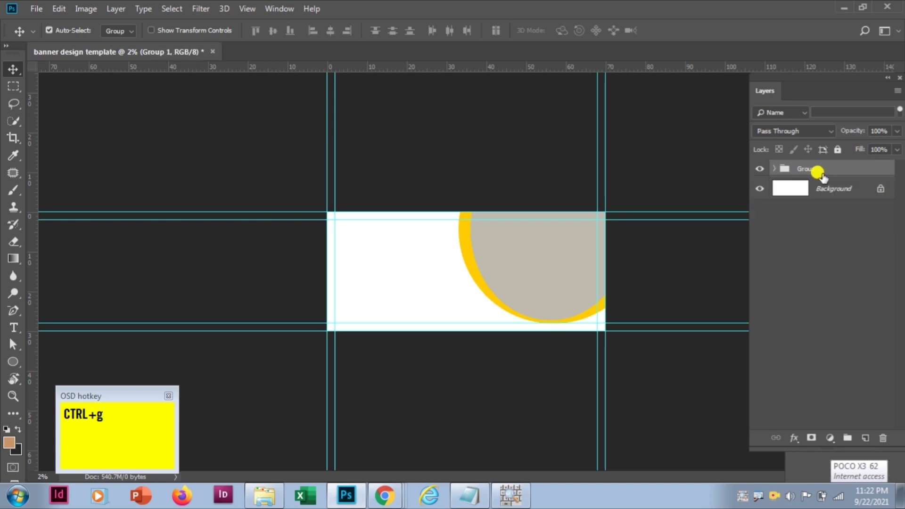
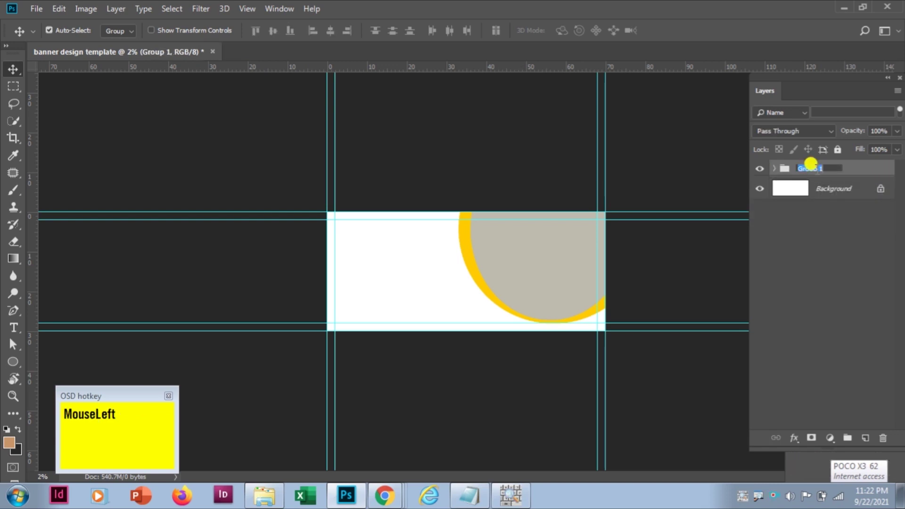
key(shift+c)
text(r)
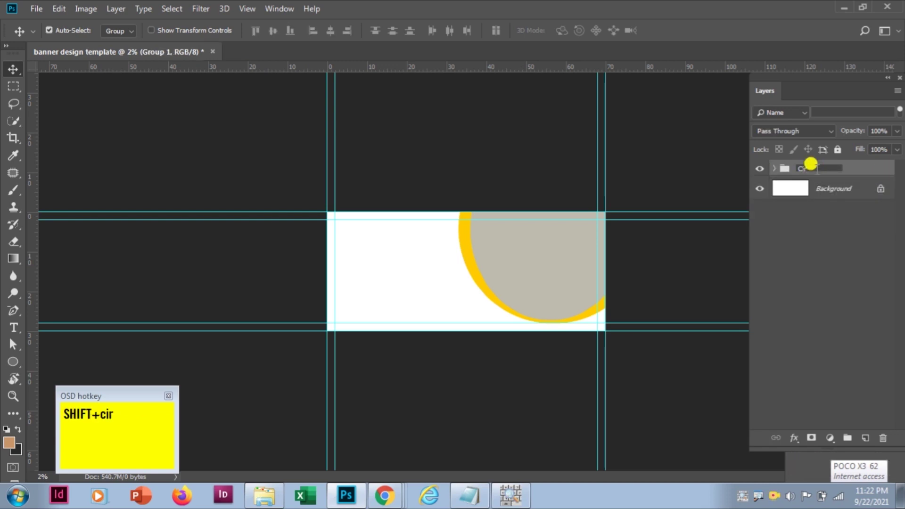
text(le)
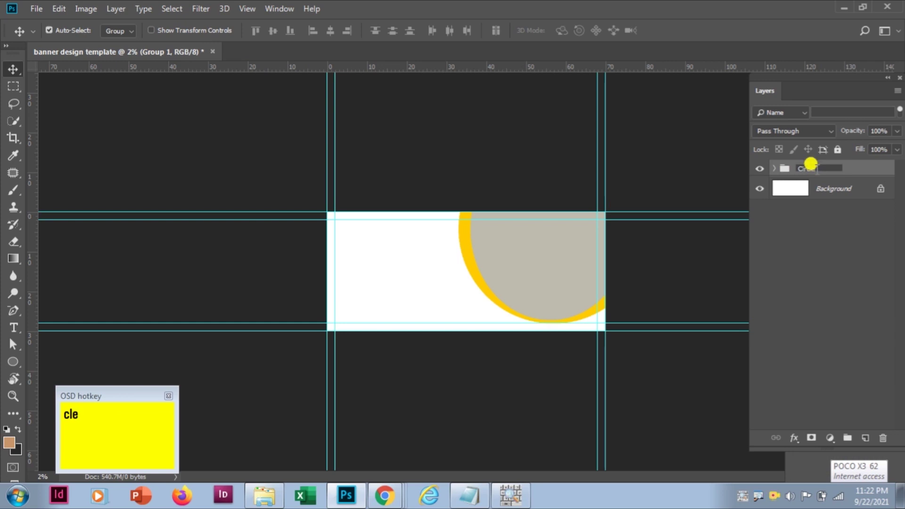
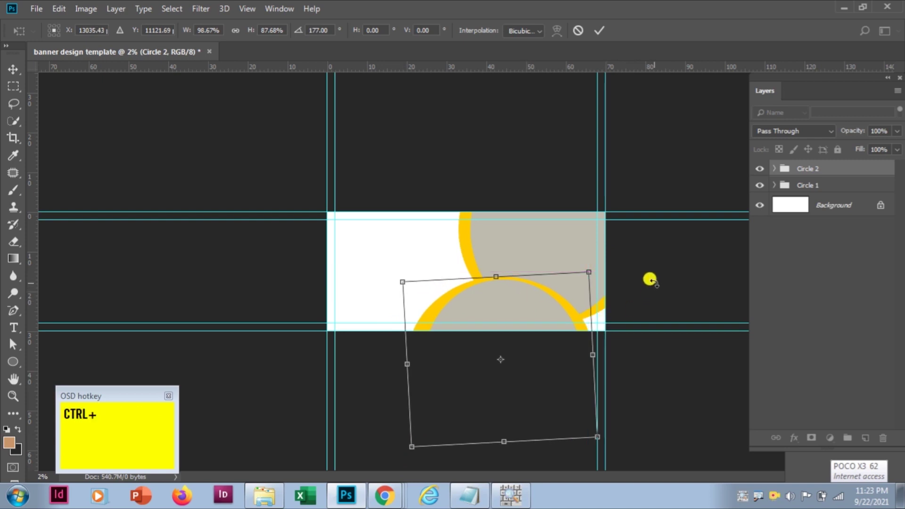
key(Return)
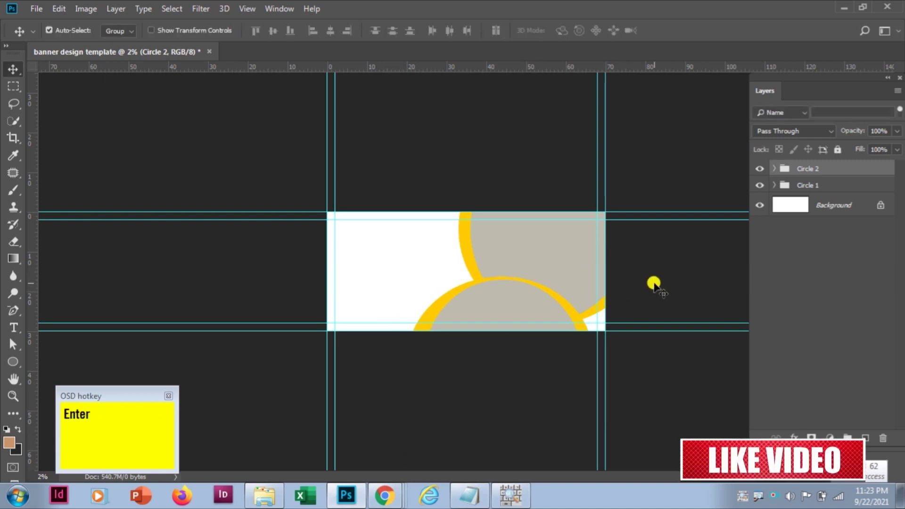
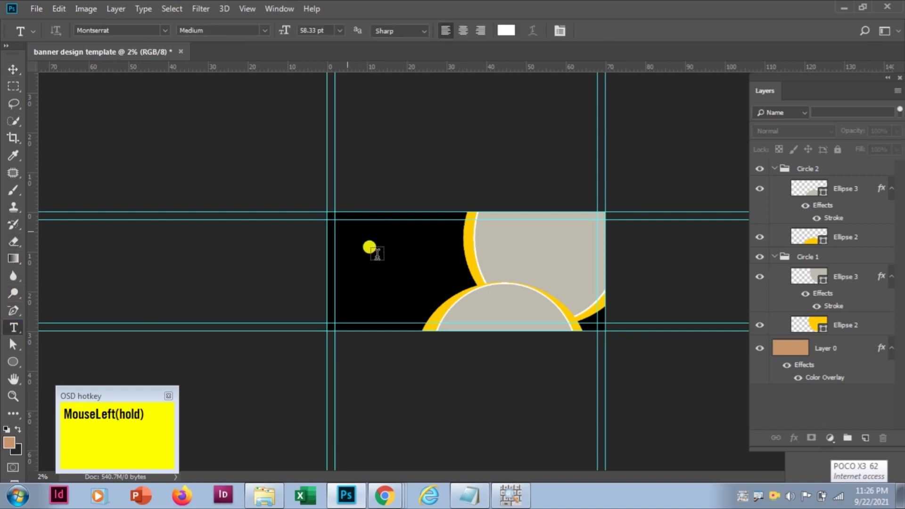
Step: Paste the Download Flat heading text and colour it golden yellow #ffcc00
key(ctrl+v)
key(ctrl+a)
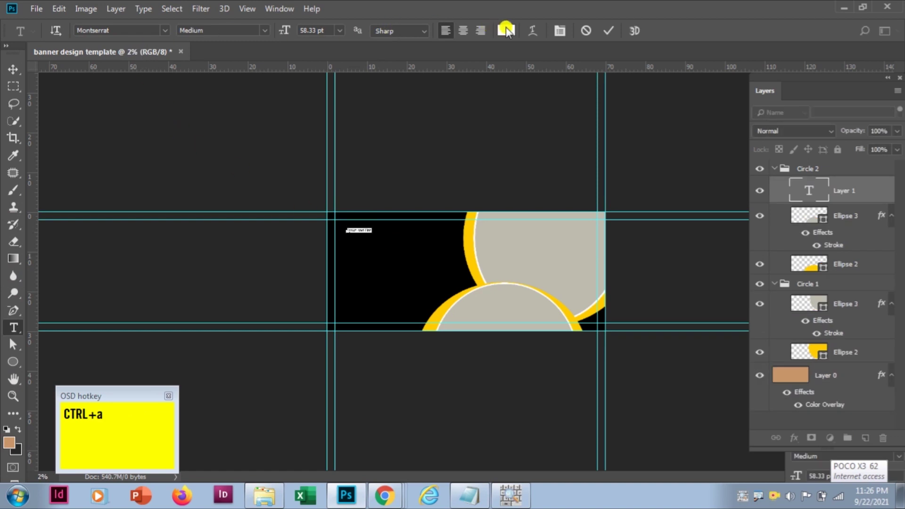
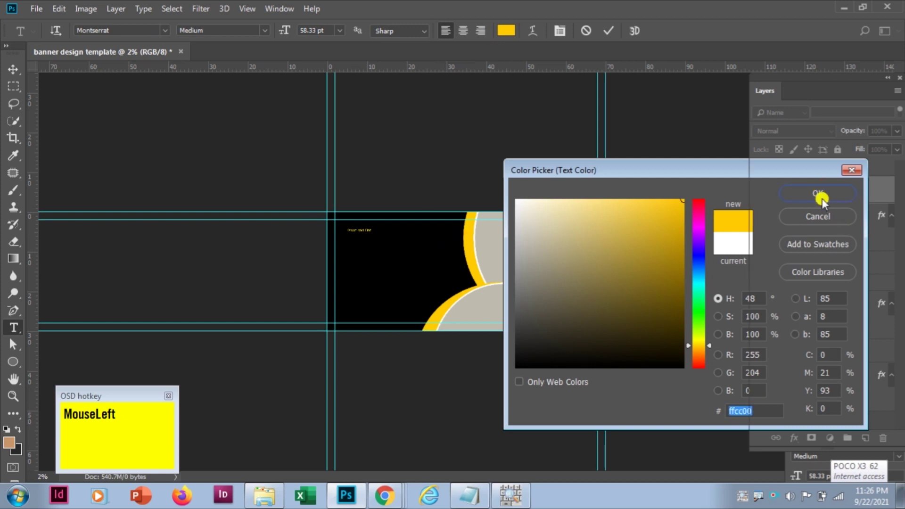
click(135, 152)
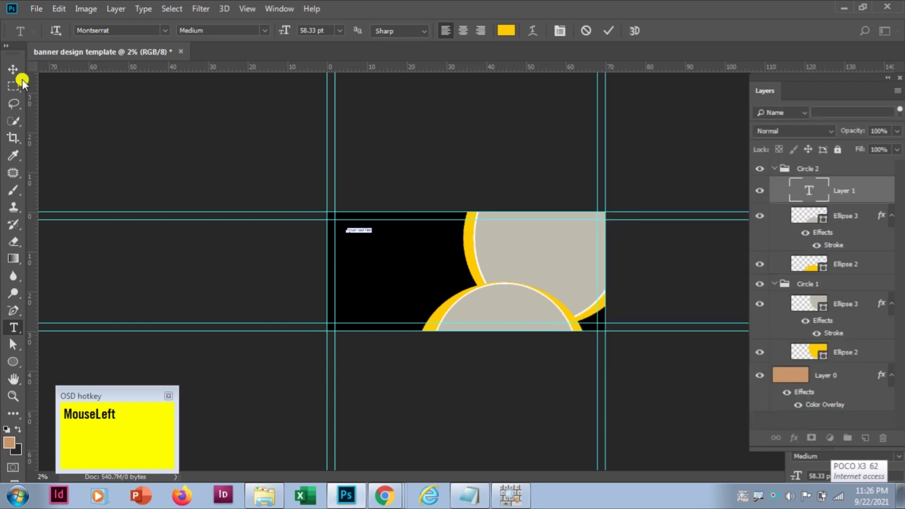
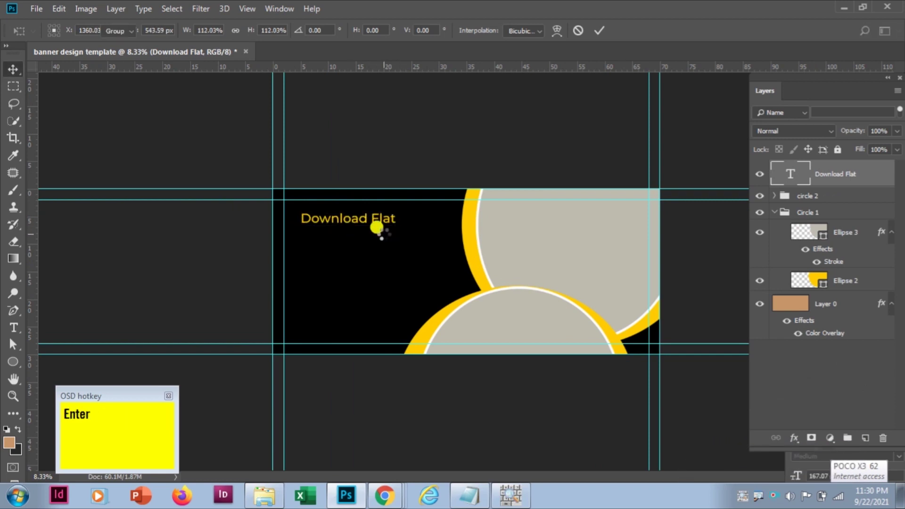
Step: Enlarge the Download Flat heading at top left and add Banner Template text below it
drag(362, 224, 649, 131)
key(ctrl+c)
click(244, 137)
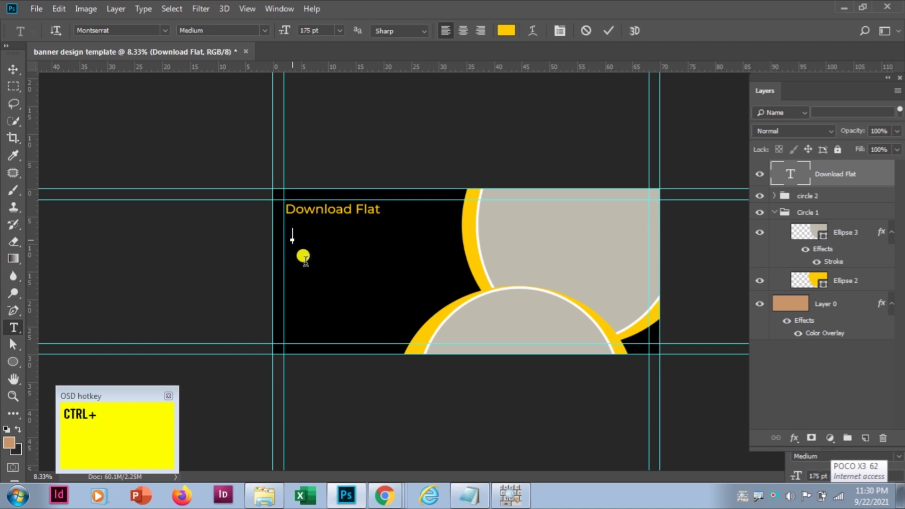
key(ctrl+v)
key(ctrl+a)
Step: Set Banner Template in Montserrat Extra Bold white, ready for resizing
click(275, 29)
right_click(274, 30)
click(240, 236)
right_click(240, 236)
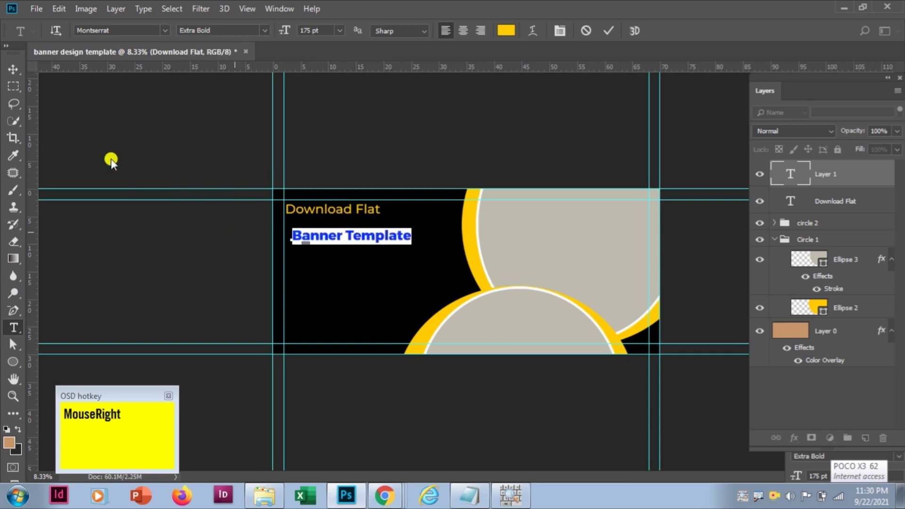
click(18, 71)
right_click(18, 71)
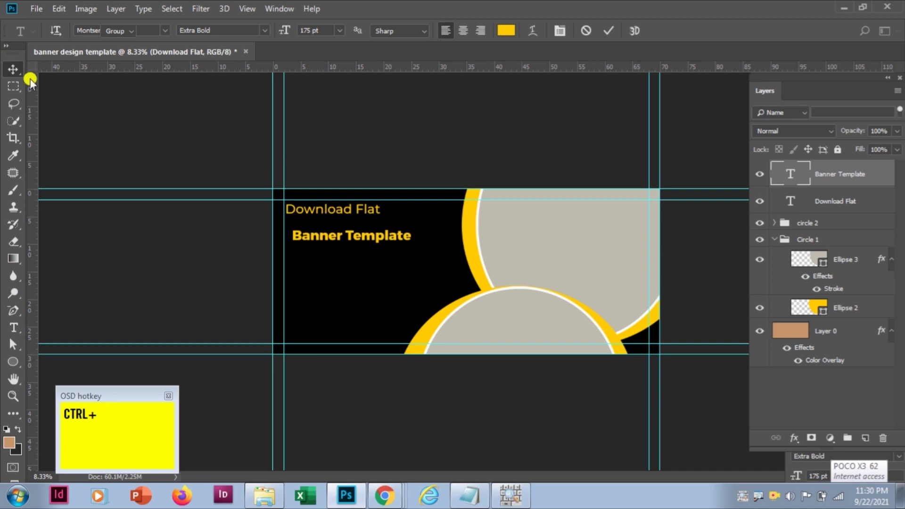
key(ctrl+t)
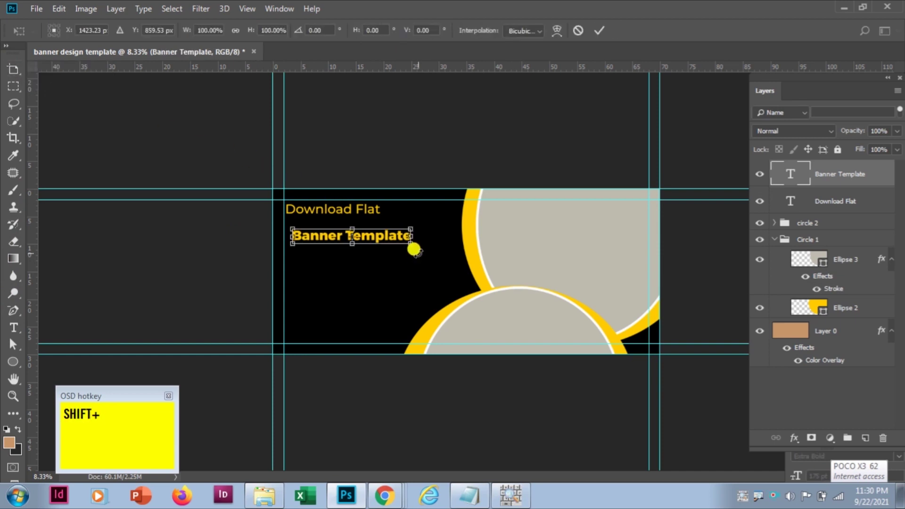
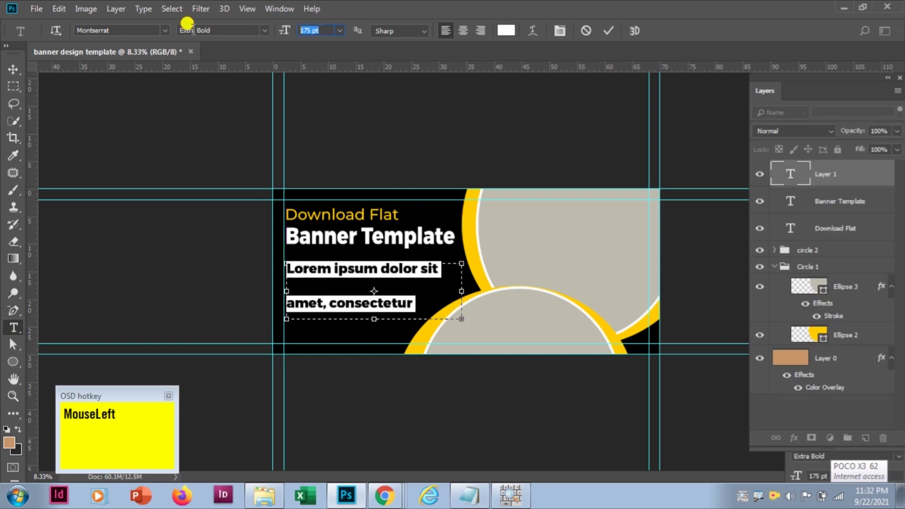
Step: Shrink the Lorem ipsum paragraph to 50 pt and give it Montserrat Regular weight
key(KP_5)
key(KP_0)
key(Tab)
click(277, 31)
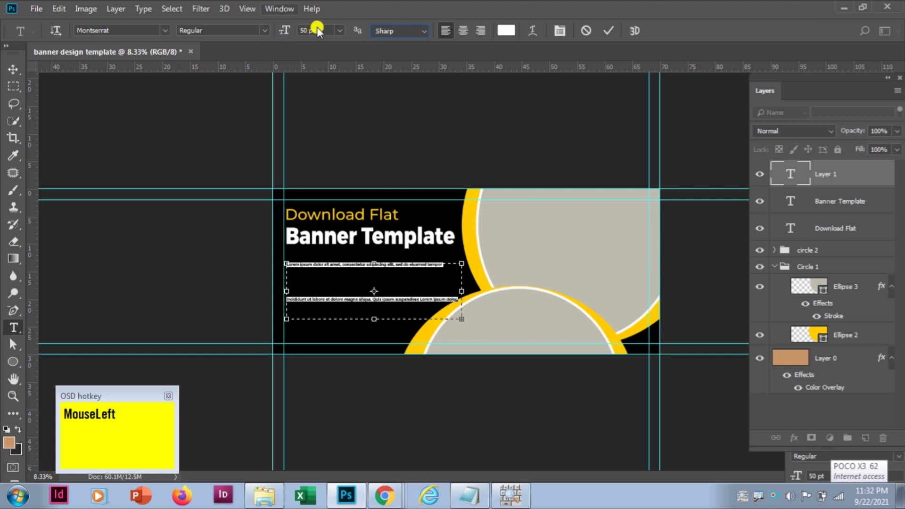
Step: Set the paragraph to 80 pt and review it in the Character panel
key(KP_8)
key(KP_0)
key(Tab)
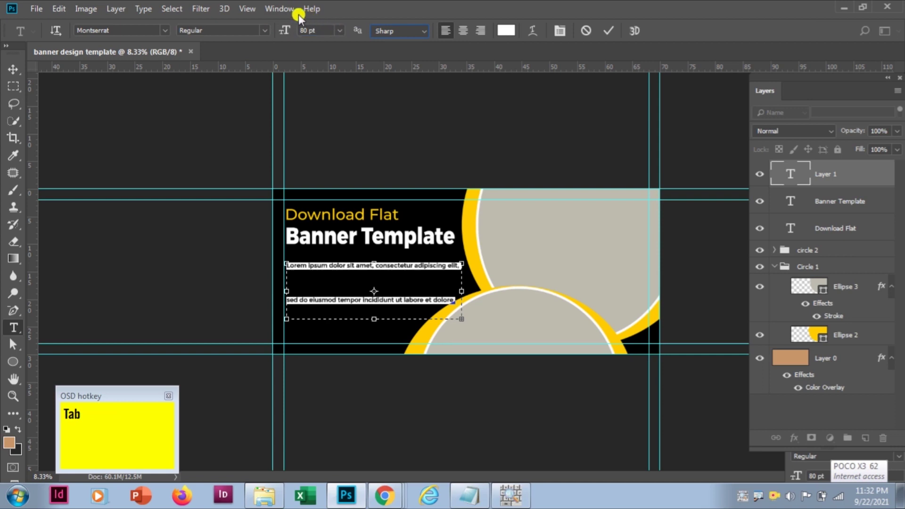
click(286, 16)
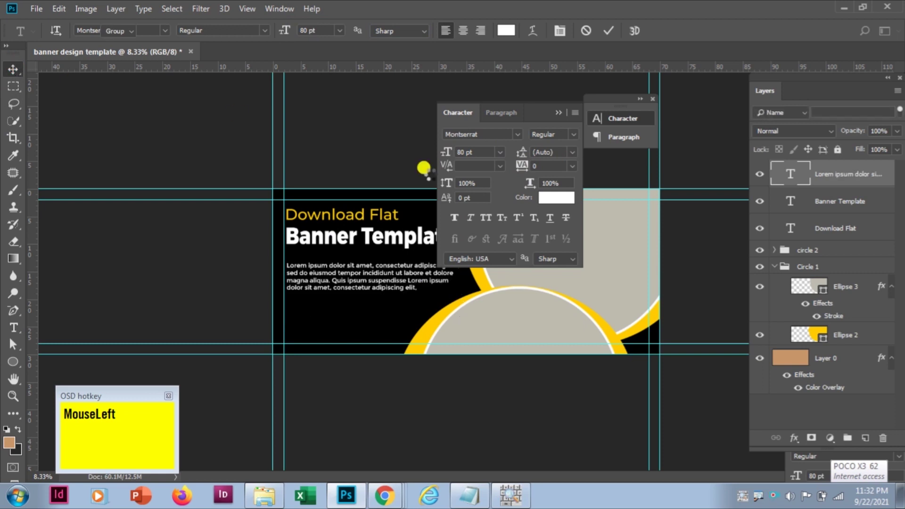
Step: Draw a yellow rounded-rectangle button beneath the paragraph
drag(395, 231, 506, 36)
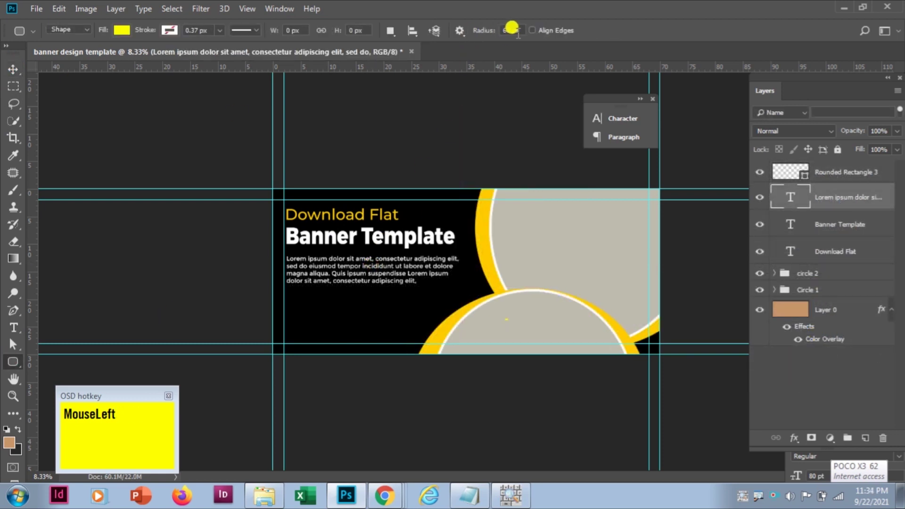
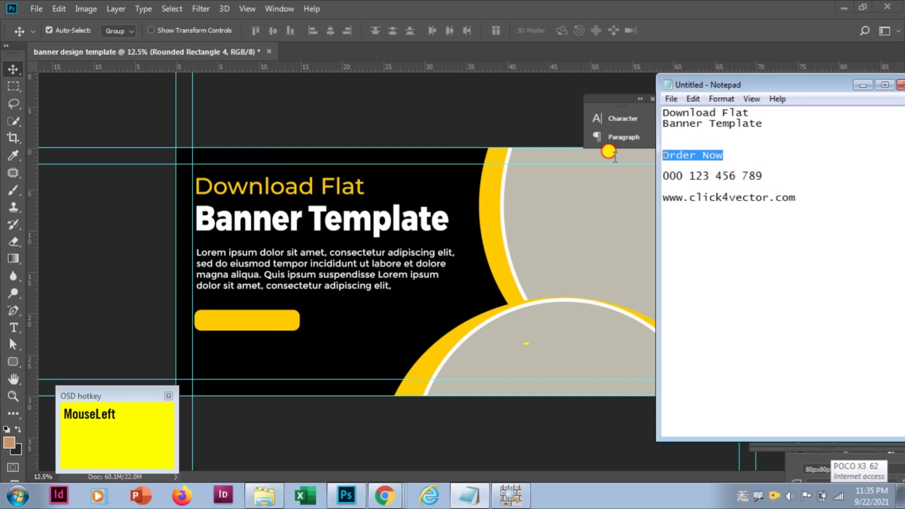
Step: Add a bold Order Now text layer on the yellow button, pasted from the notes
key(ctrl+x)
click(119, 260)
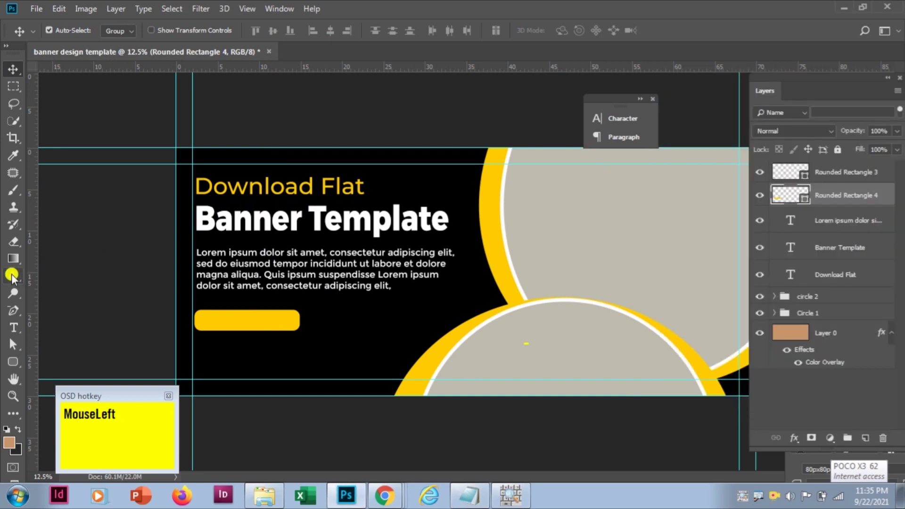
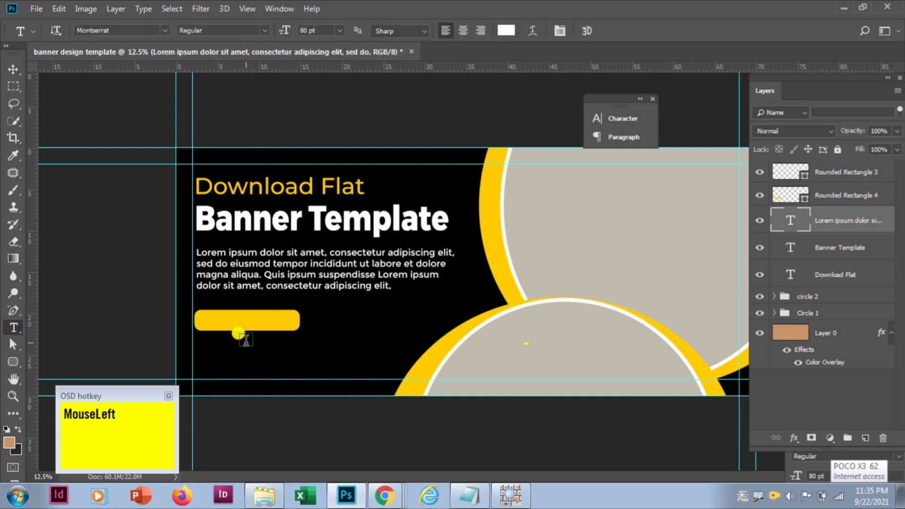
key(ctrl+v)
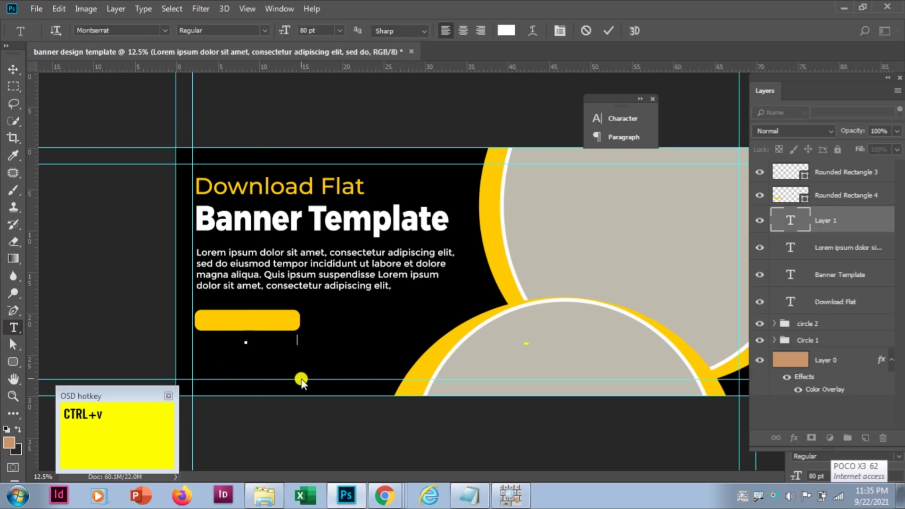
key(ctrl+a)
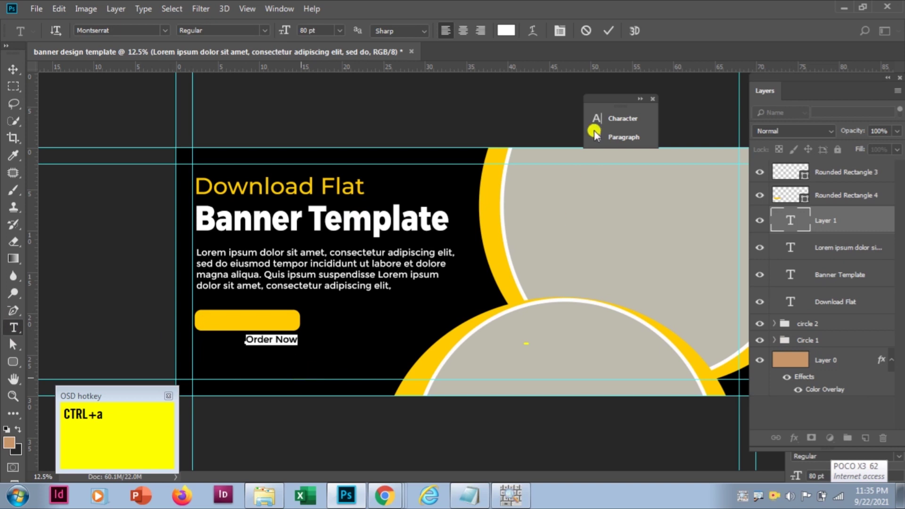
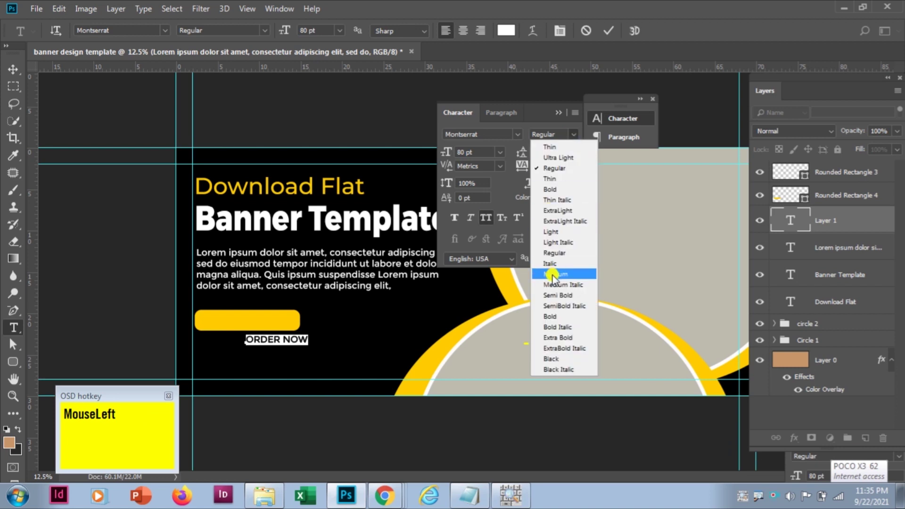
right_click(564, 321)
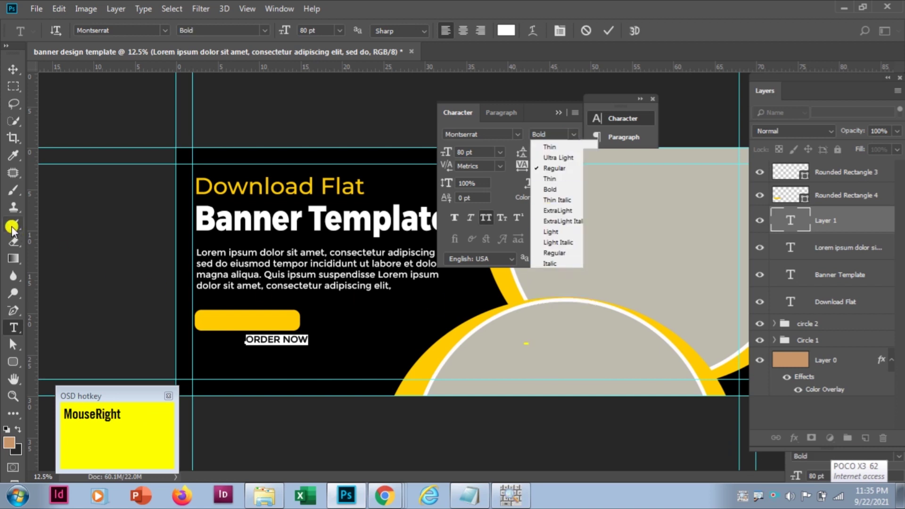
drag(15, 74, 831, 189)
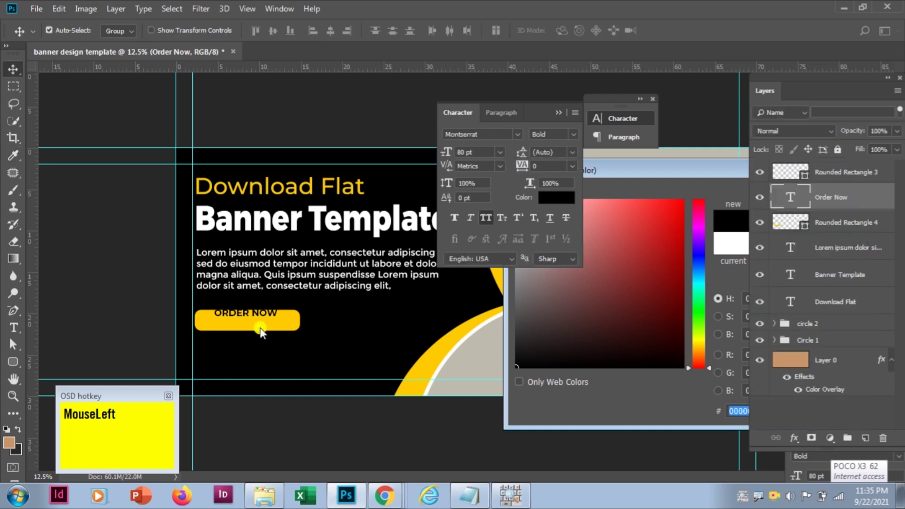
Step: Free-transform the Order Now text to about 134% (~107 pt) and nudge it into place
key(ctrl+t)
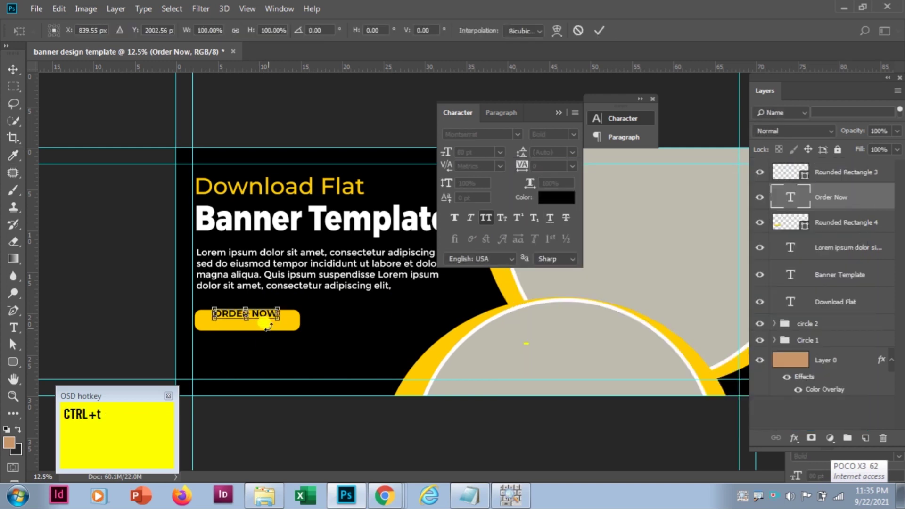
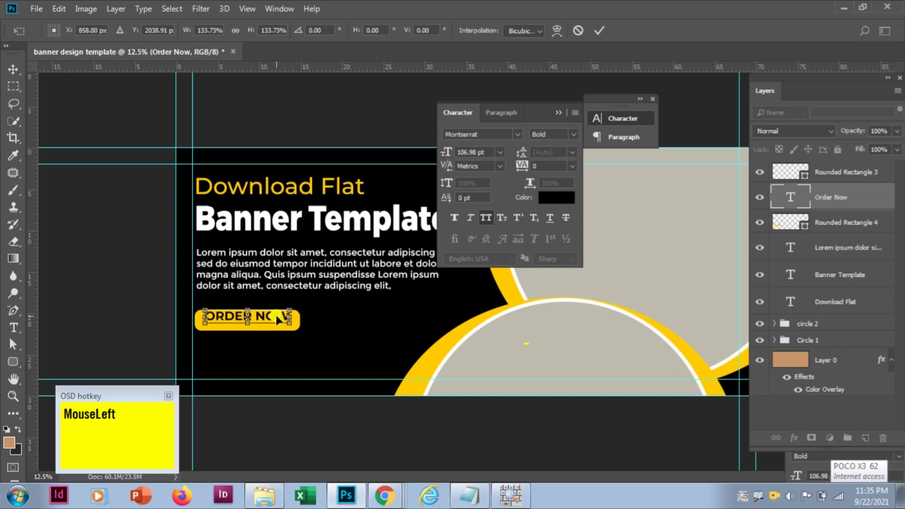
key(Up)
key(Up)
key(Up)
key(Up)
key(Up)
key(Up)
key(Up)
key(Up)
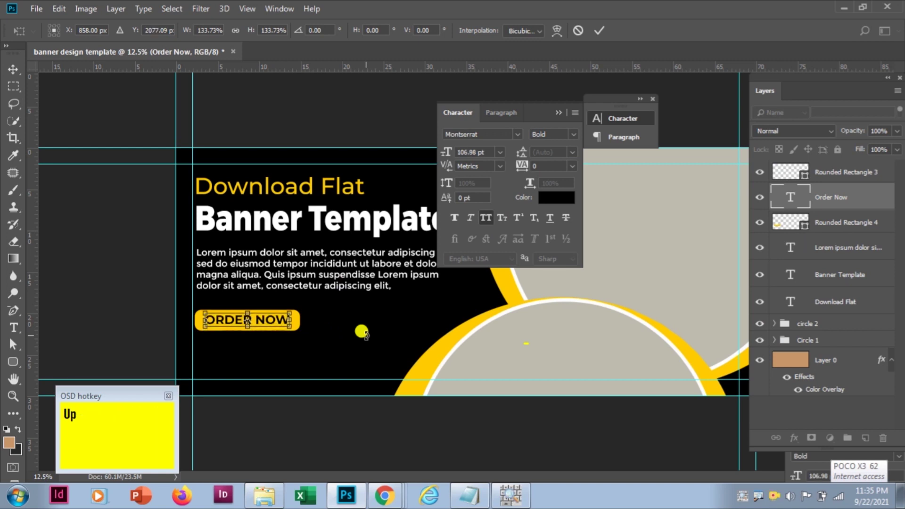
key(Return)
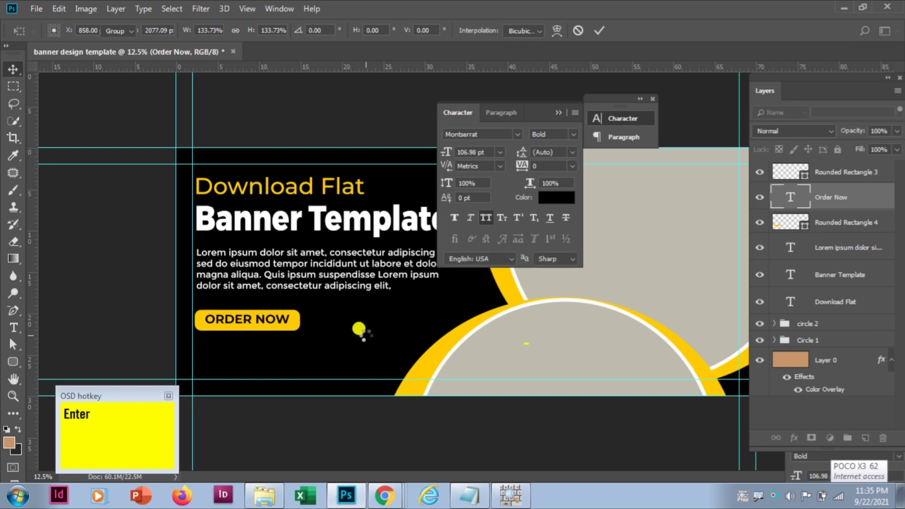
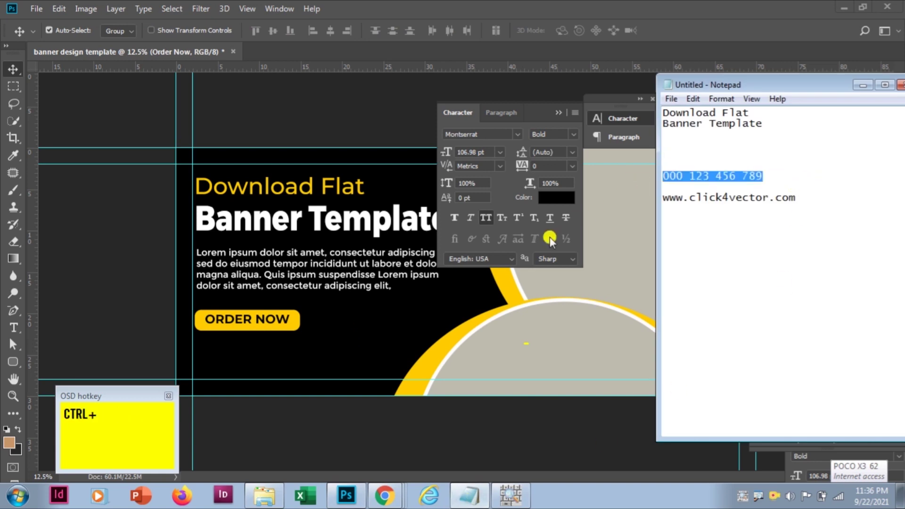
key(x)
click(153, 279)
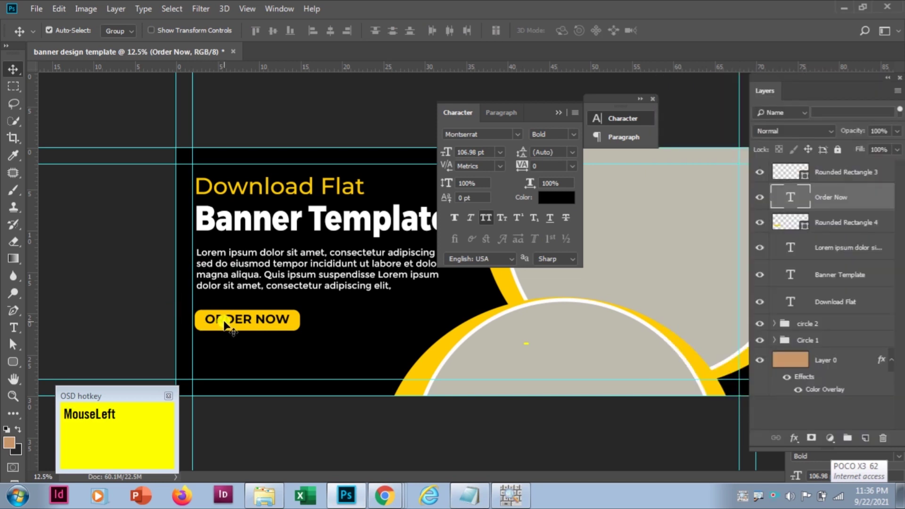
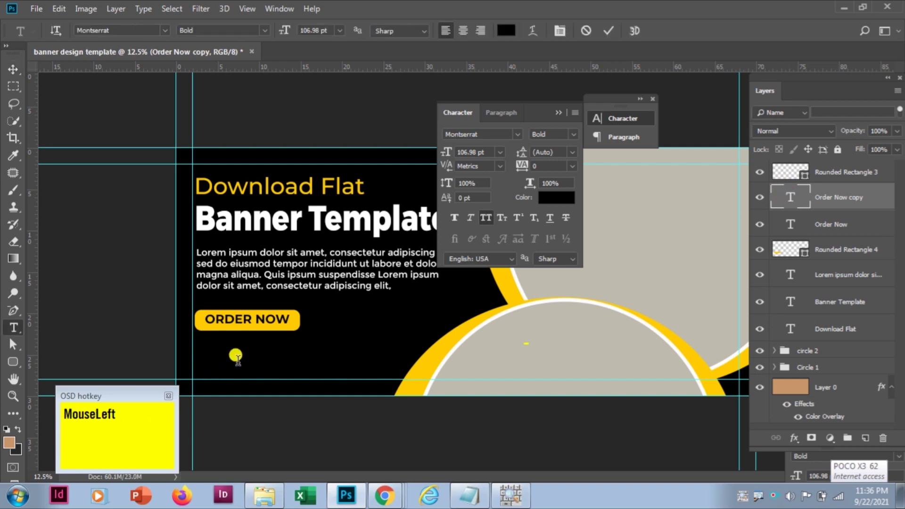
key(ctrl+v)
key(ctrl+a)
click(515, 37)
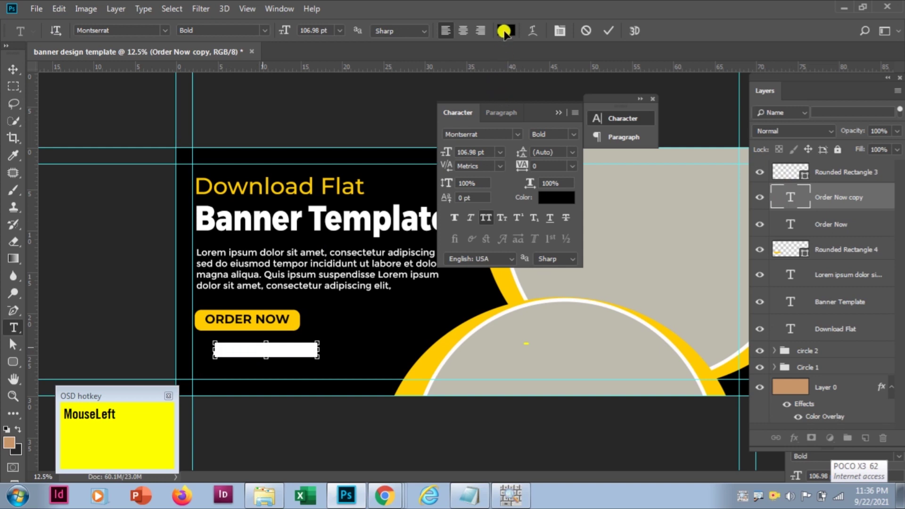
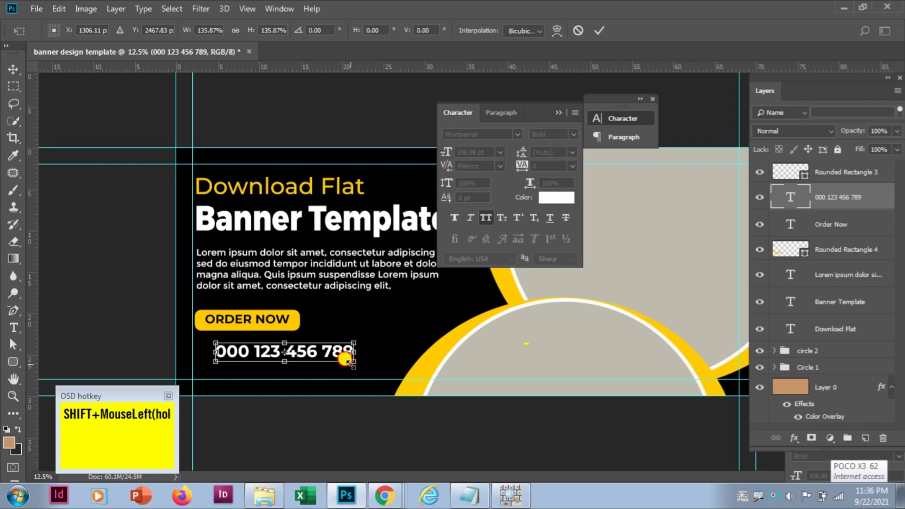
Step: Enlarge the phone line to about 152 pt and nudge it below the Order Now button
key(Return)
key(Down)
key(Down)
key(Return)
key(Down)
key(Down)
key(Down)
key(Up)
key(Up)
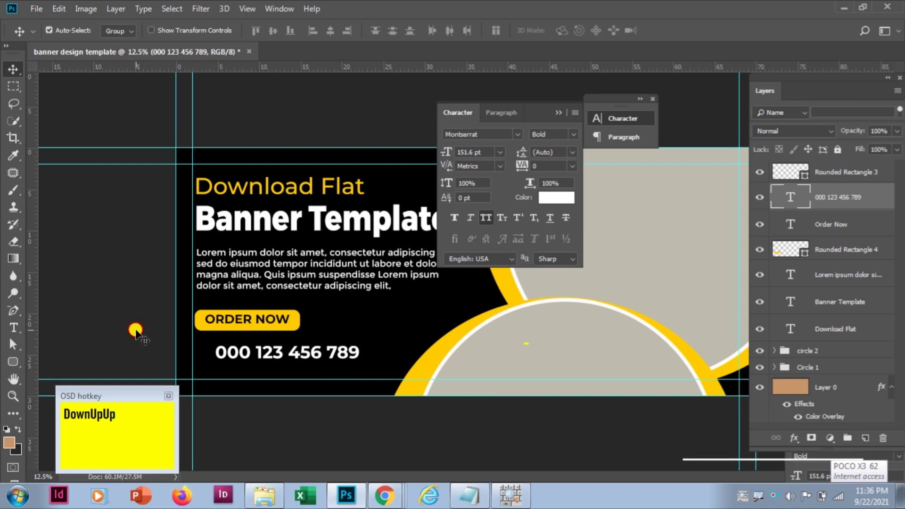
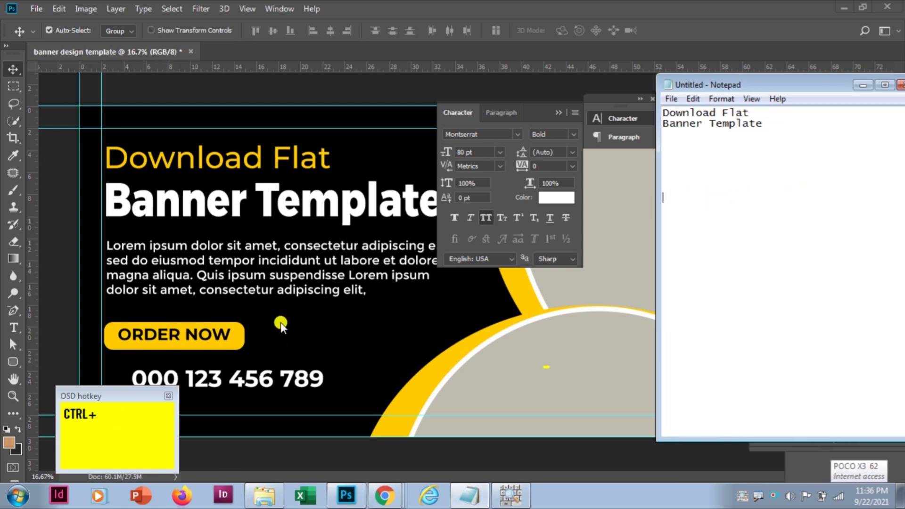
click(22, 328)
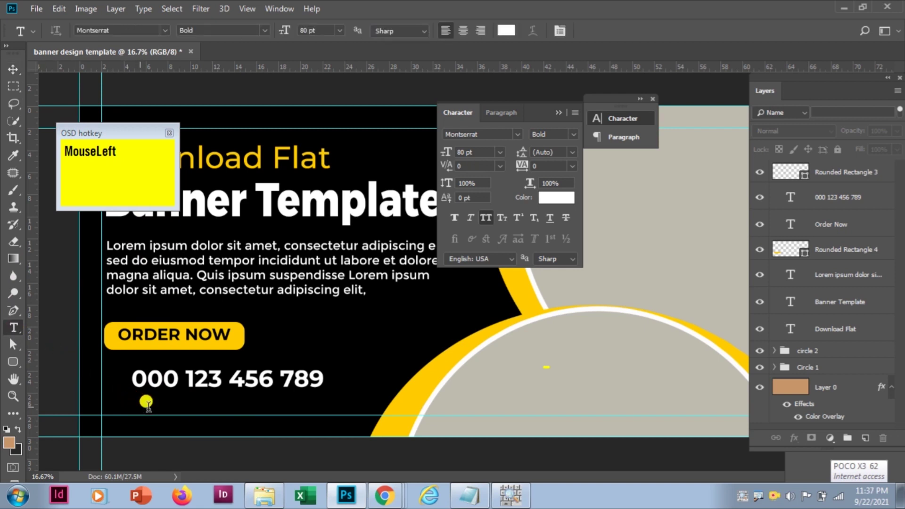
key(ctrl+v)
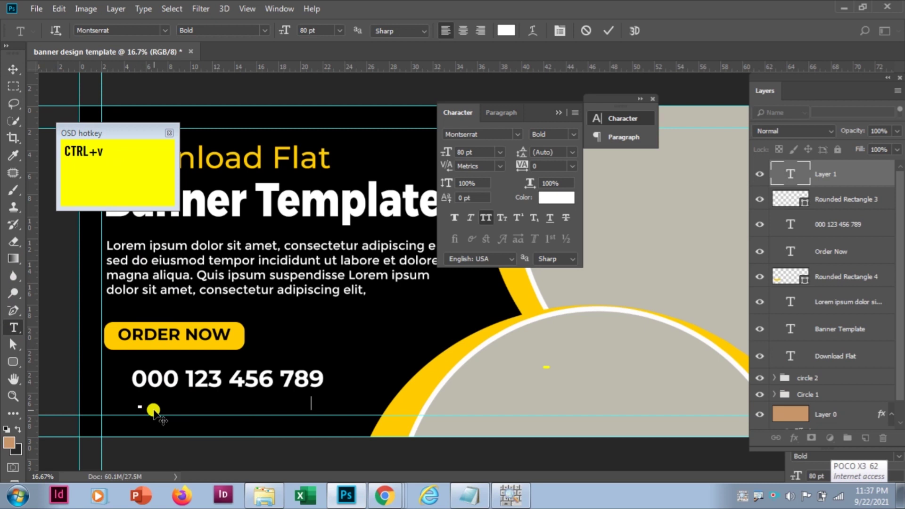
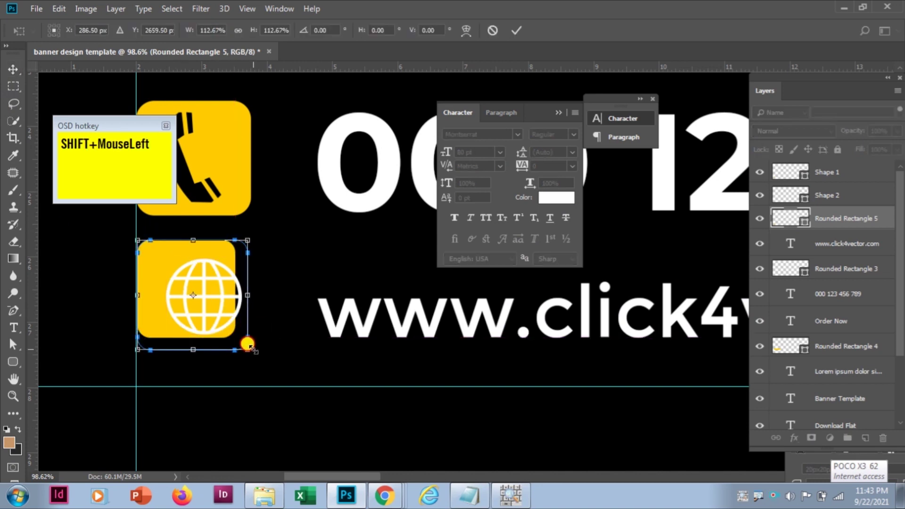
Step: Commit the resized yellow Rounded Rectangle 5 icon shape beside the website line
key(Return)
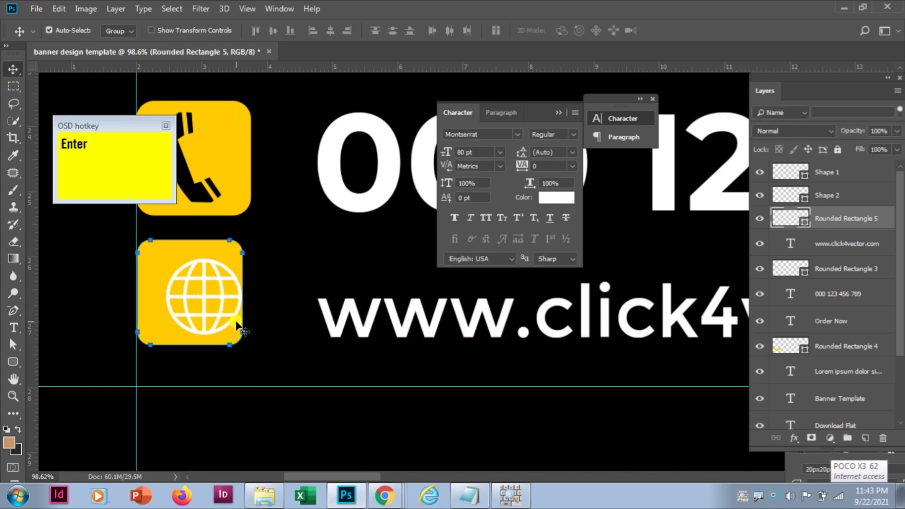
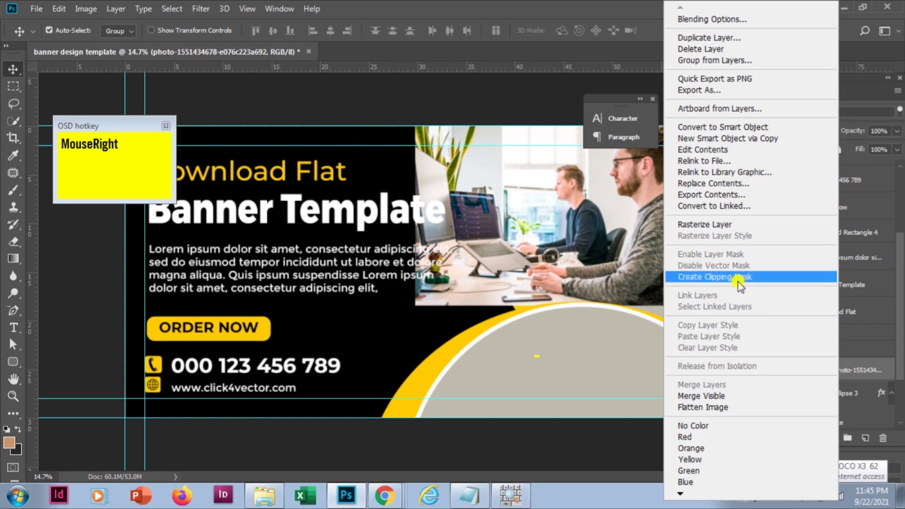
Step: Clip the office photo into Circle 1's yellow ring, then select the circle 2 group for the next photo
key(ctrl+s)
key(ctrl+s)
click(743, 283)
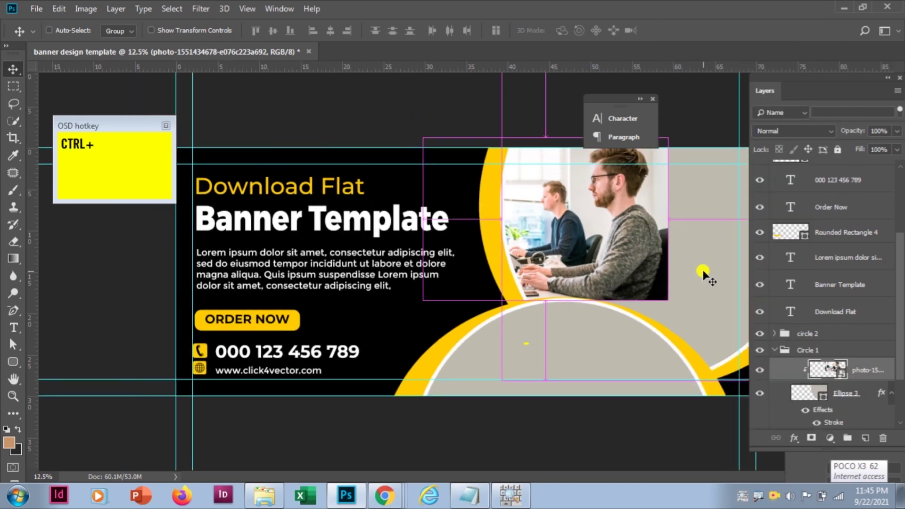
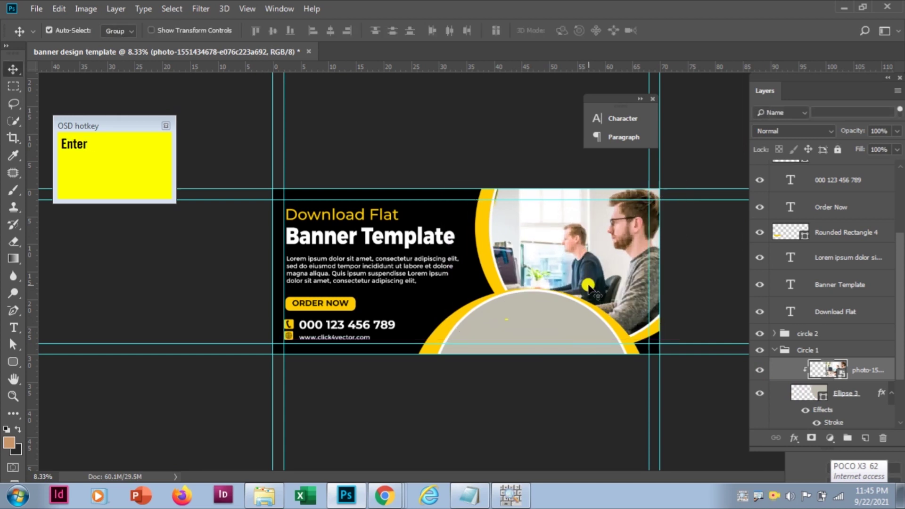
click(633, 251)
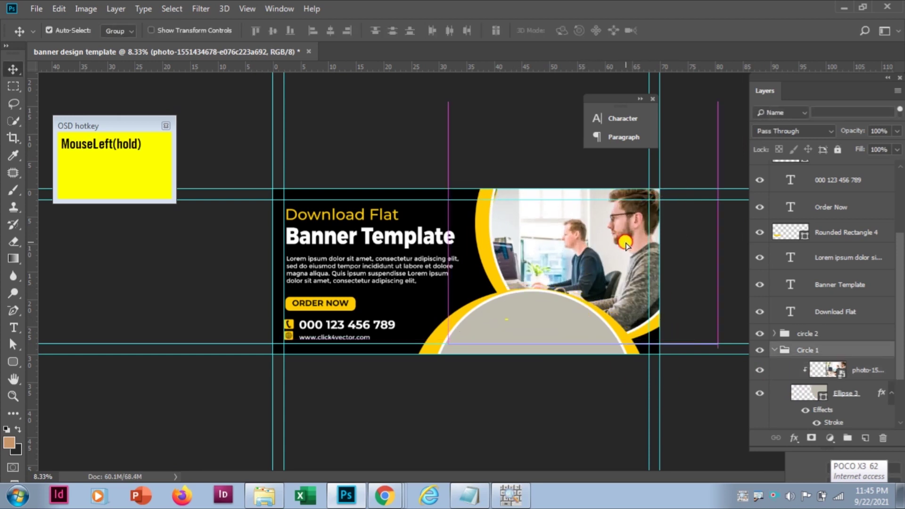
key(ctrl+z)
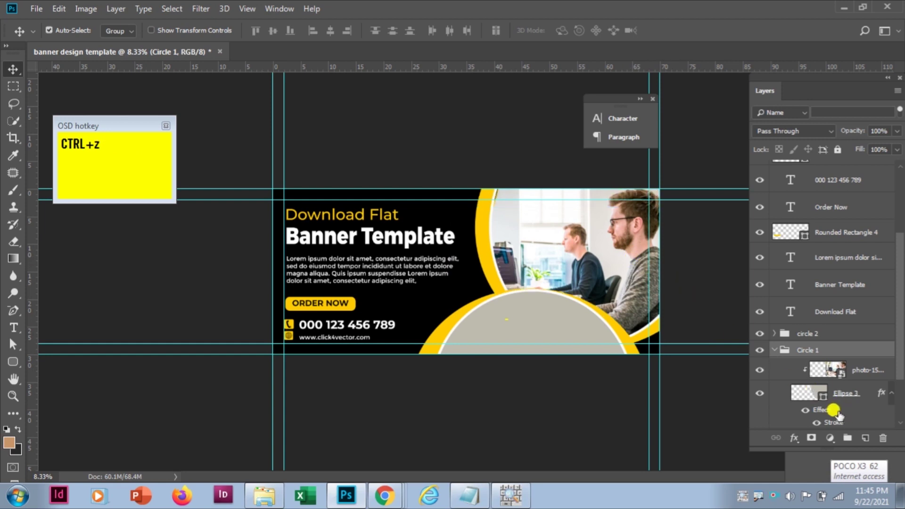
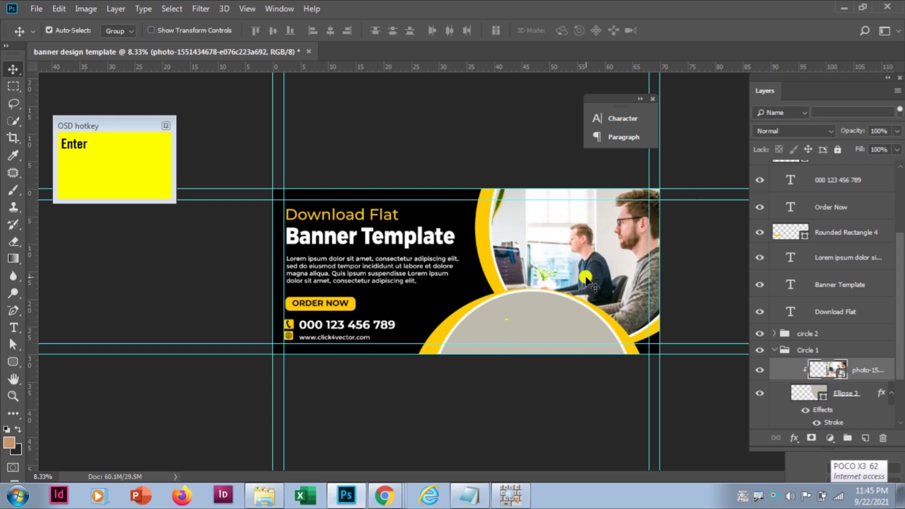
click(551, 330)
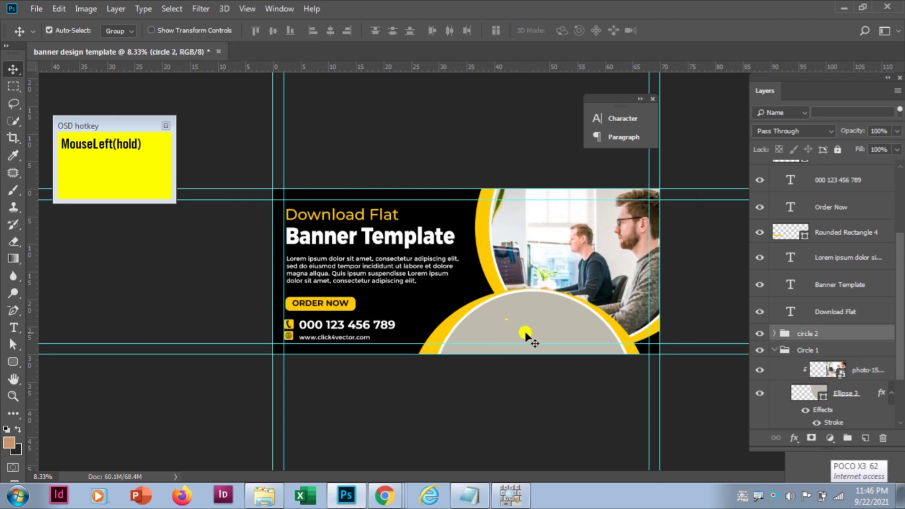
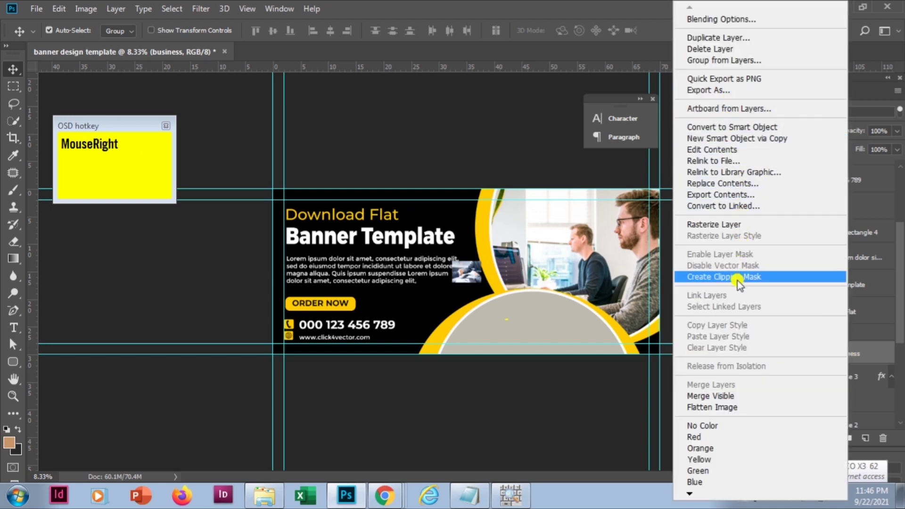
Step: Clip the handshake photo into circle 2 and scale it up to fill the yellow ring
key(ctrl+s)
key(ctrl+s)
click(742, 284)
key(ctrl+t)
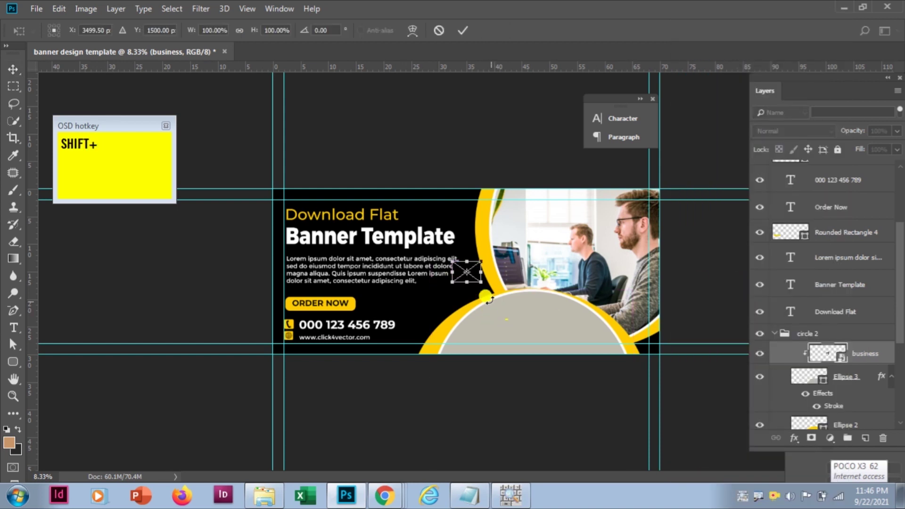
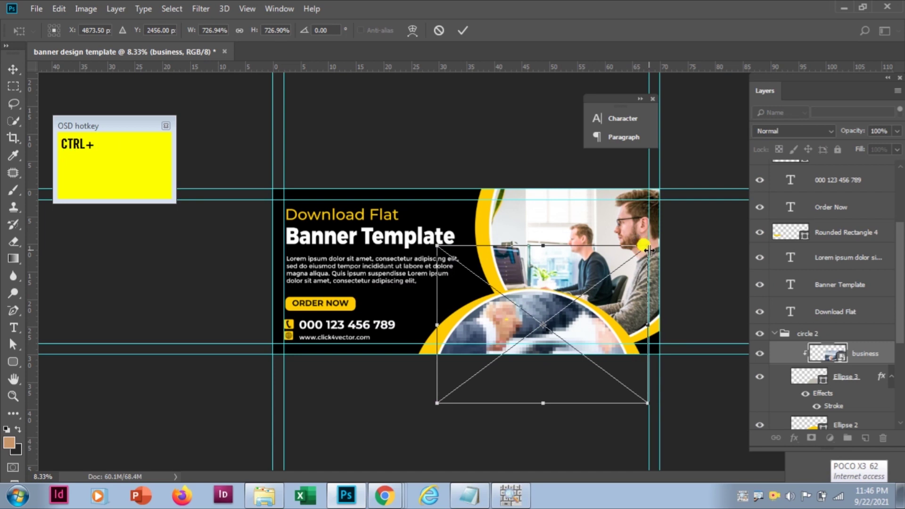
key(Return)
key(ctrl+0)
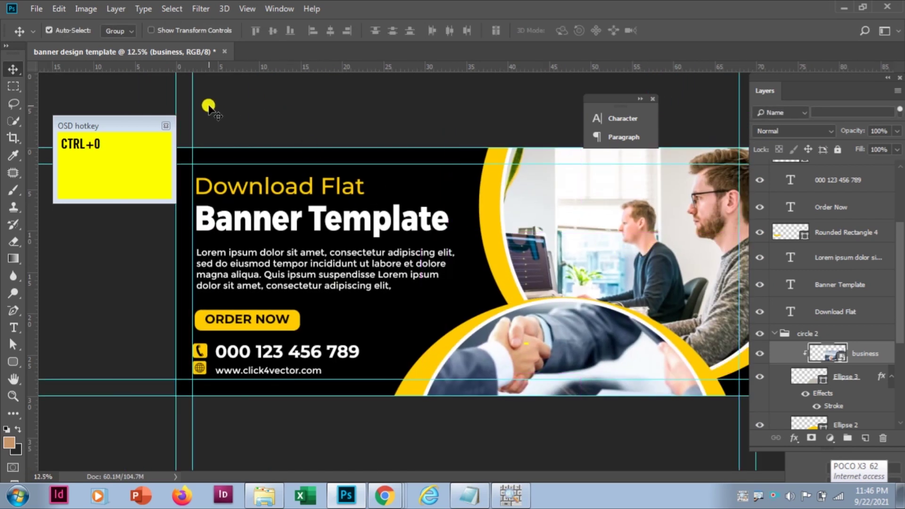
click(634, 285)
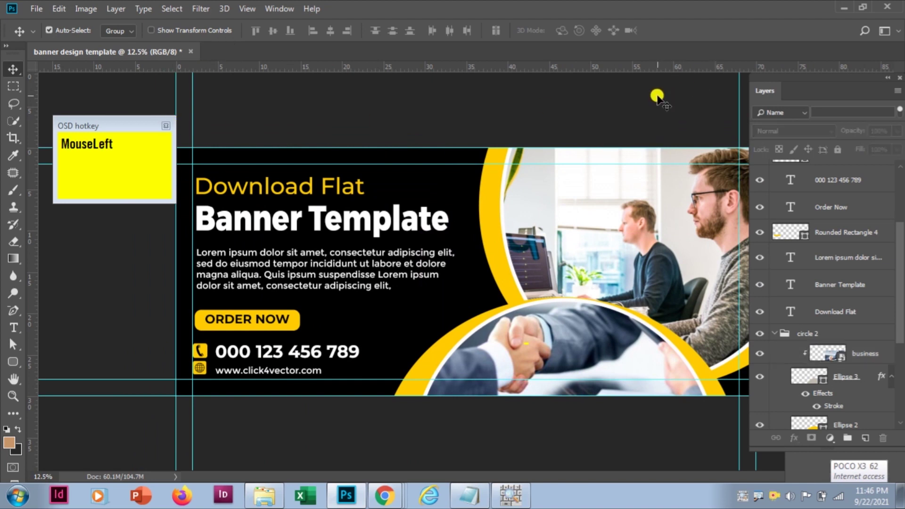